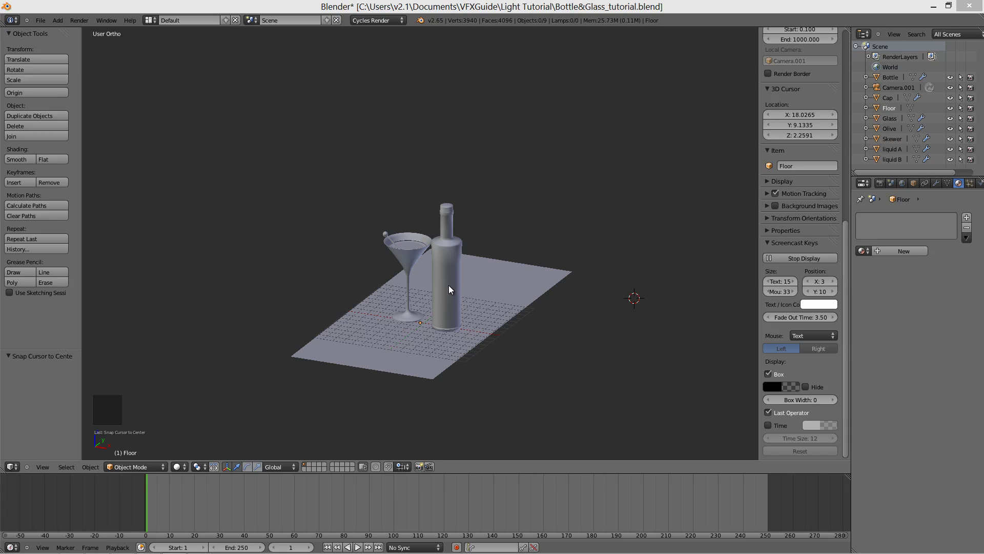
Select the bottle and orbit around the bottle and martini glass
{"action": "right_click", "coordinate": [449, 288]}
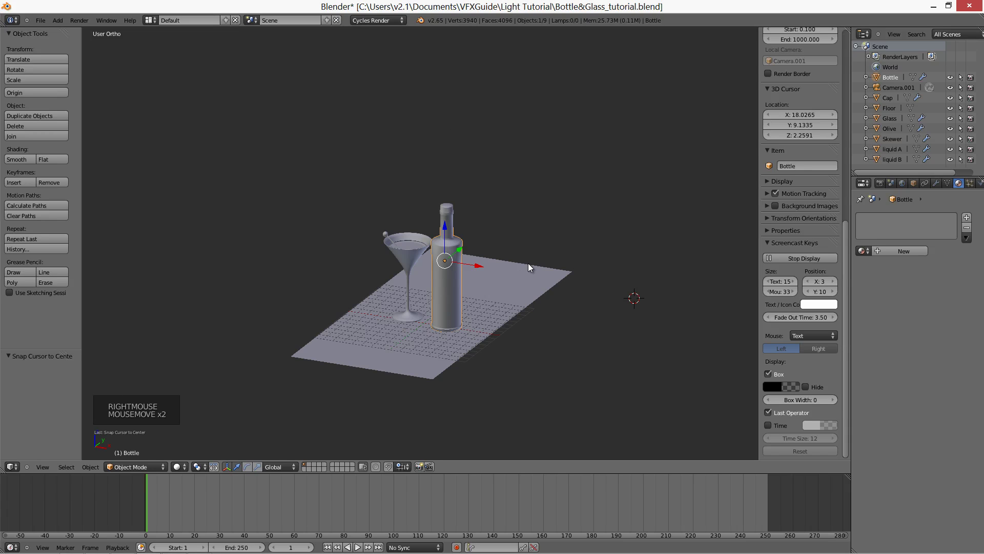
{"action": "middle_click", "coordinate": [558, 281]}
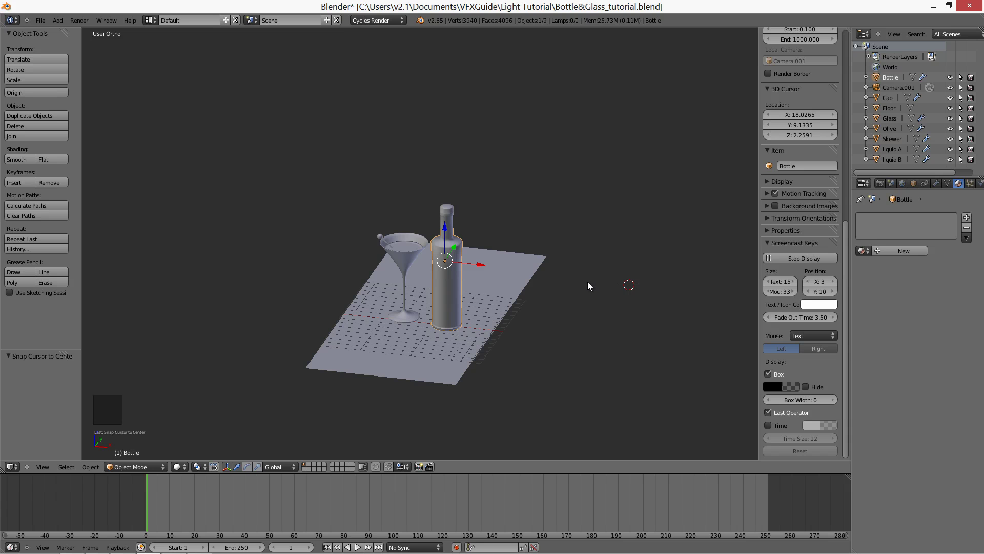
{"action": "middle_click", "coordinate": [588, 295]}
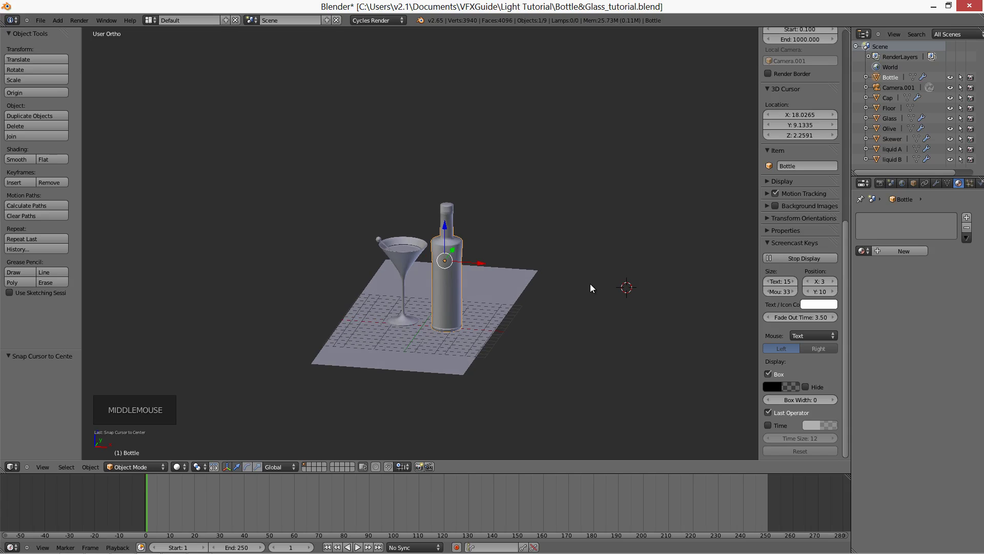
View through Camera.001, select it to show its 180 mm lens settings, then leave camera view
{"action": "key", "text": "KP_0"}
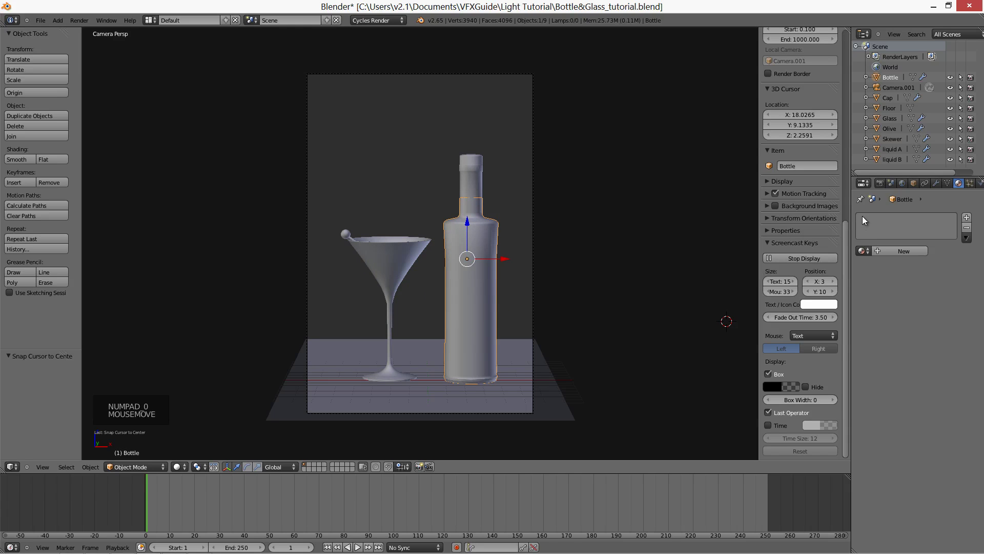
{"action": "left_click", "coordinate": [880, 187]}
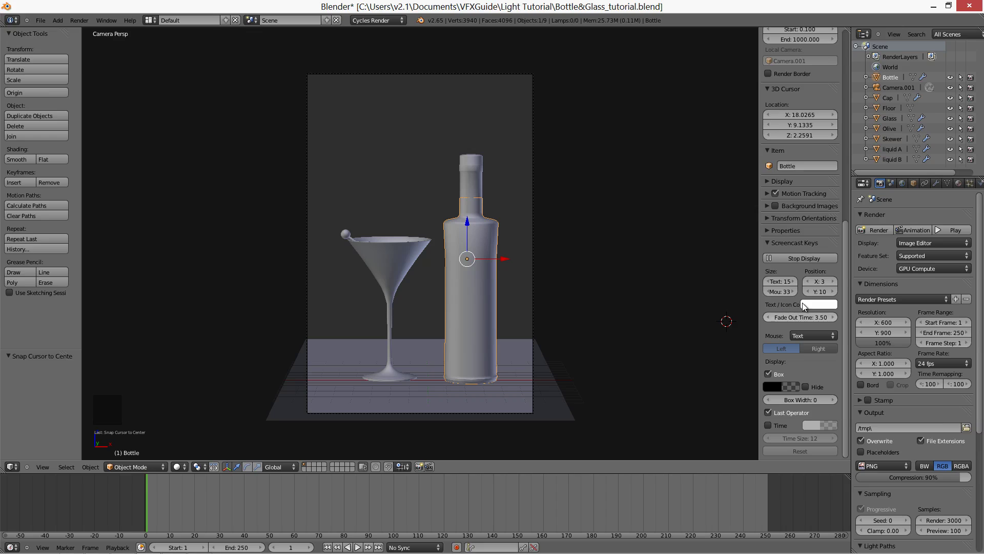
{"action": "right_click", "coordinate": [544, 196]}
{"action": "right_click", "coordinate": [542, 201]}
{"action": "left_click", "coordinate": [939, 186]}
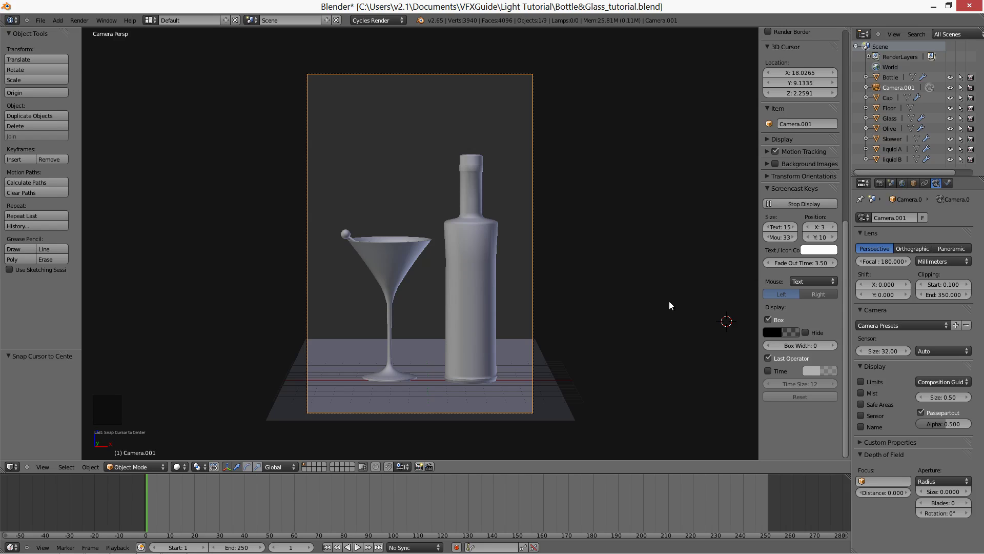
{"action": "middle_click", "coordinate": [534, 255]}
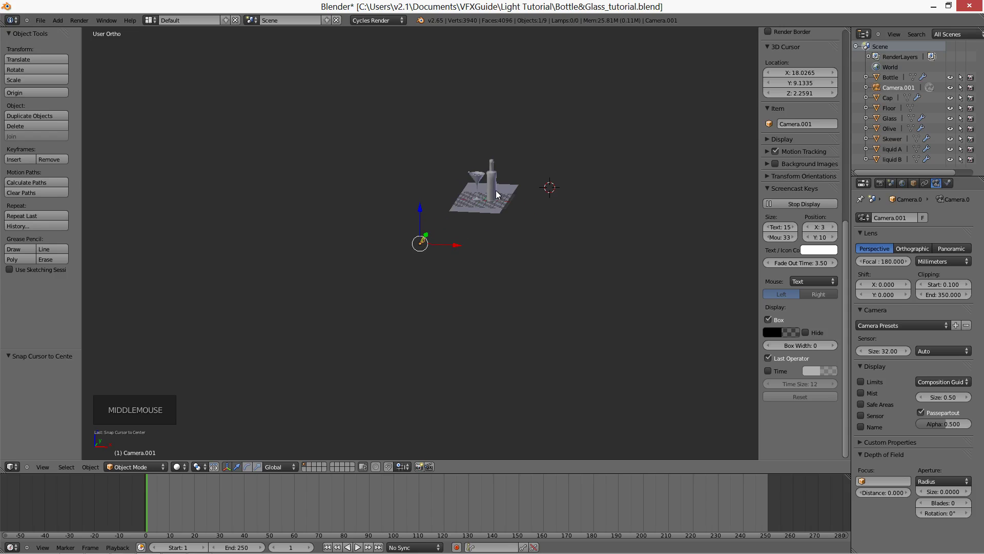
Frame the bottle, check the martini glass, then reselect the bottle in front orthographic view
{"action": "right_click", "coordinate": [494, 188]}
{"action": "key", "text": "KP_Decimal"}
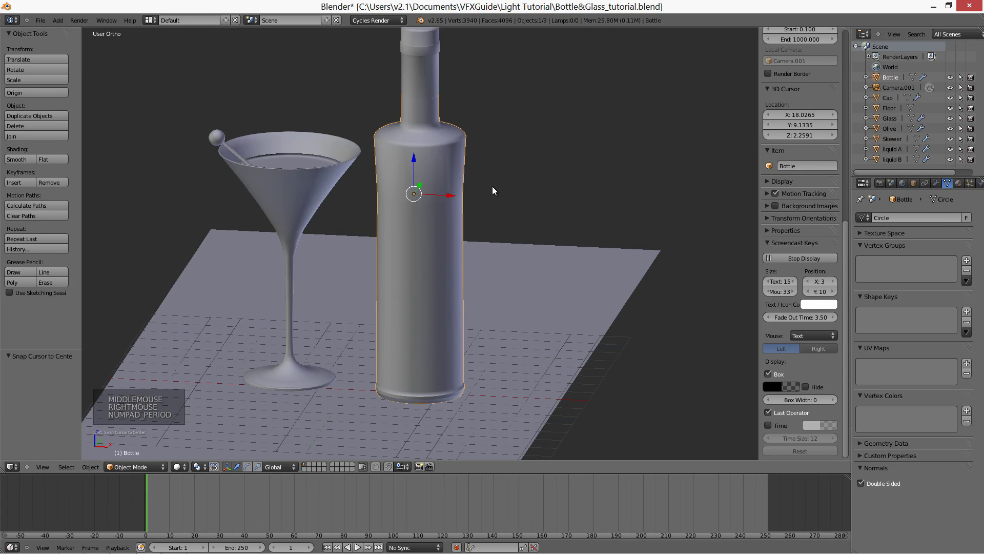
{"action": "middle_click", "coordinate": [527, 238]}
{"action": "scroll", "scroll_direction": "down", "scroll_amount": 3}
{"action": "right_click", "coordinate": [325, 213]}
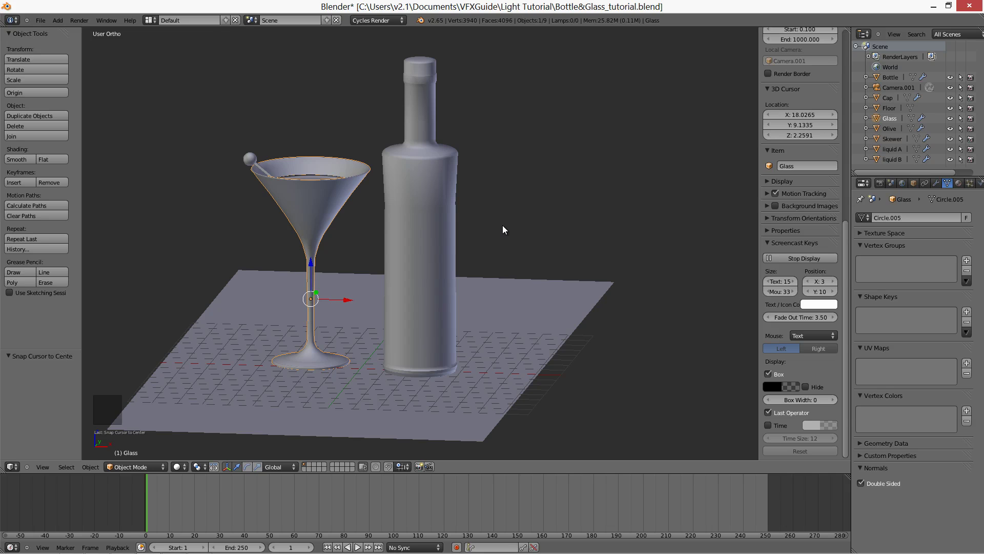
{"action": "middle_click", "coordinate": [501, 237]}
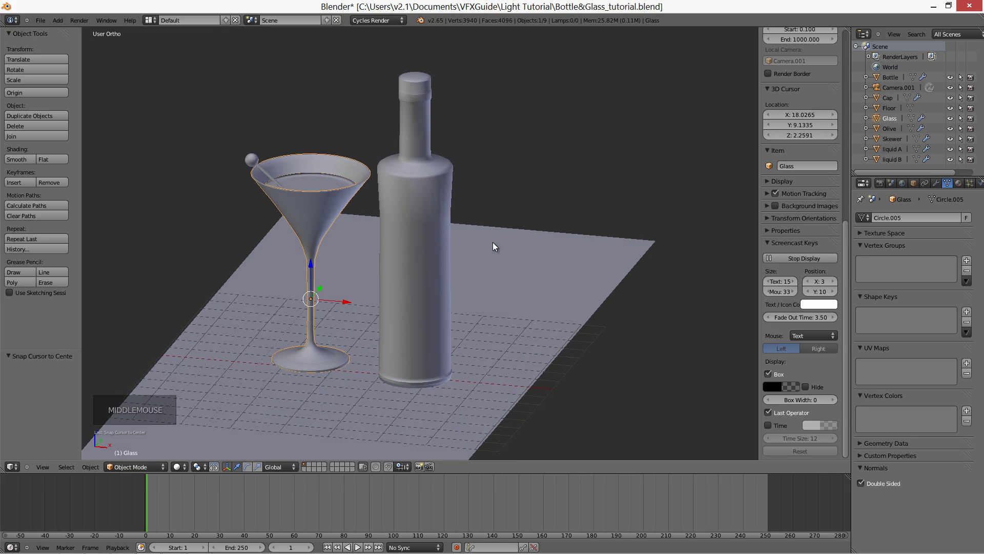
{"action": "right_click", "coordinate": [433, 234]}
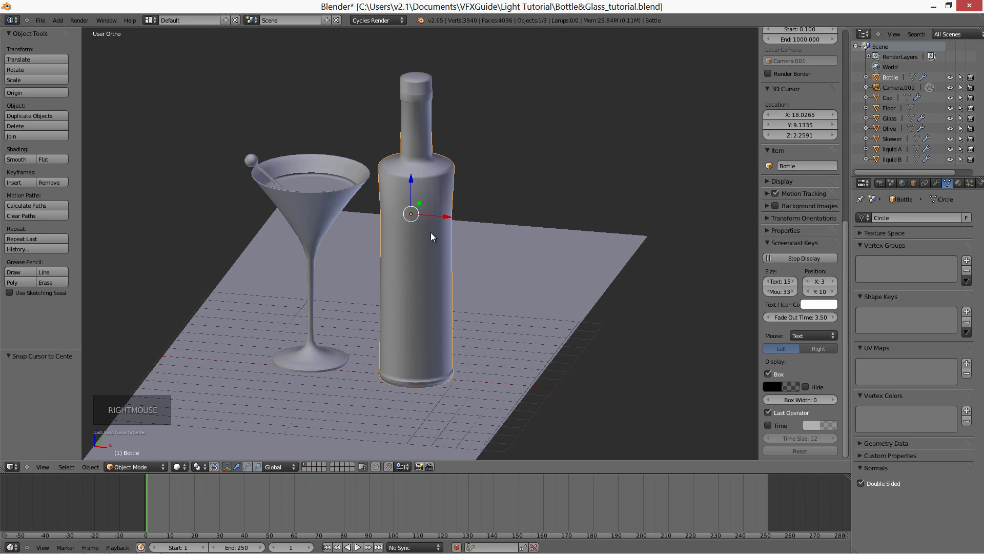
{"action": "key", "text": "KP_Decimal"}
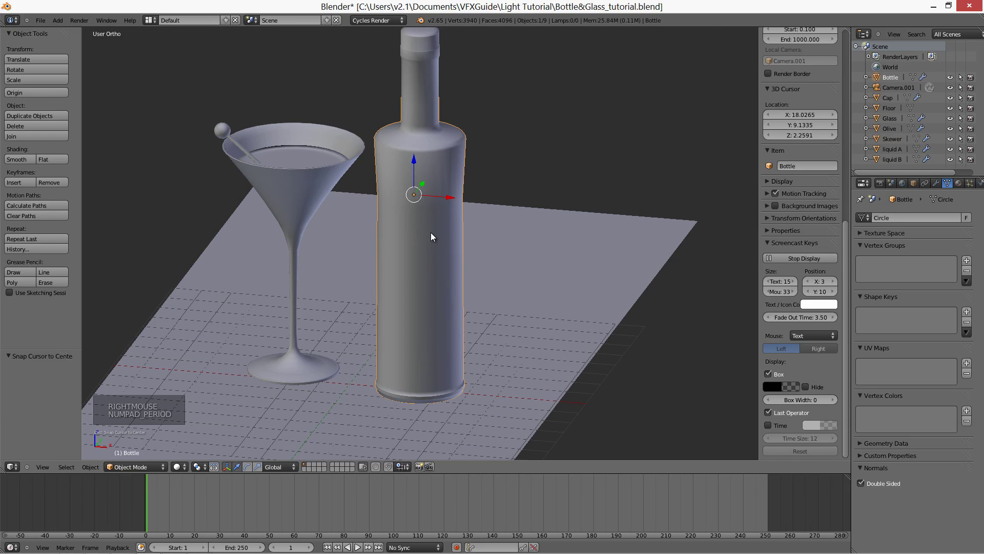
{"action": "key", "text": "KP_1"}
Inspect the bottle's thick base up close in wireframe from the front
{"action": "key", "text": "z"}
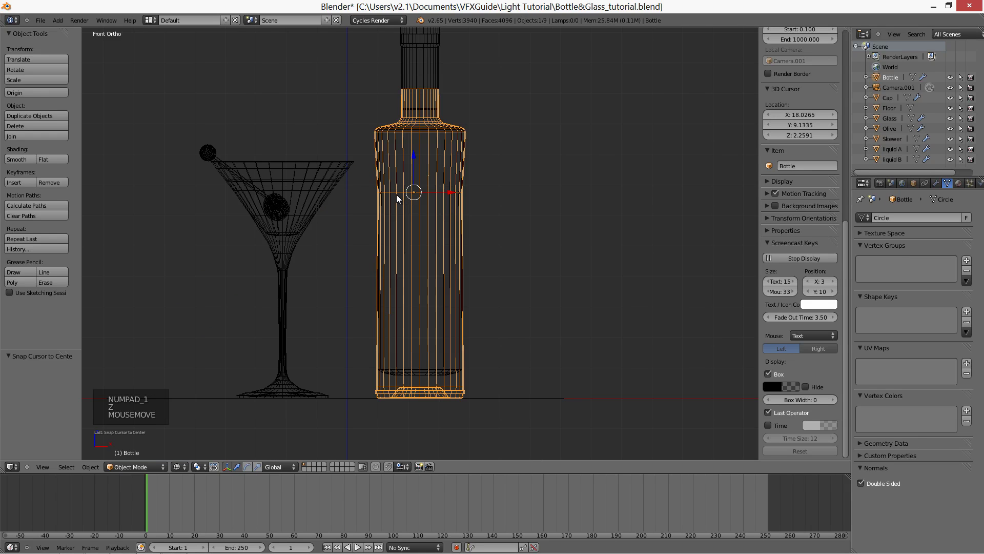
{"action": "scroll", "scroll_direction": "up", "scroll_amount": 3}
{"action": "scroll", "scroll_direction": "up", "scroll_amount": 3}
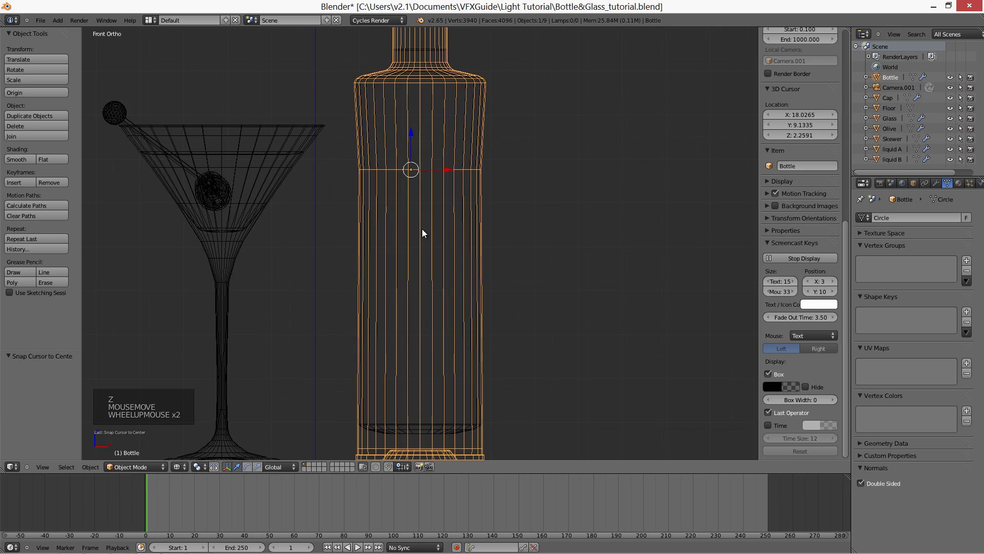
{"action": "middle_click", "coordinate": [443, 250]}
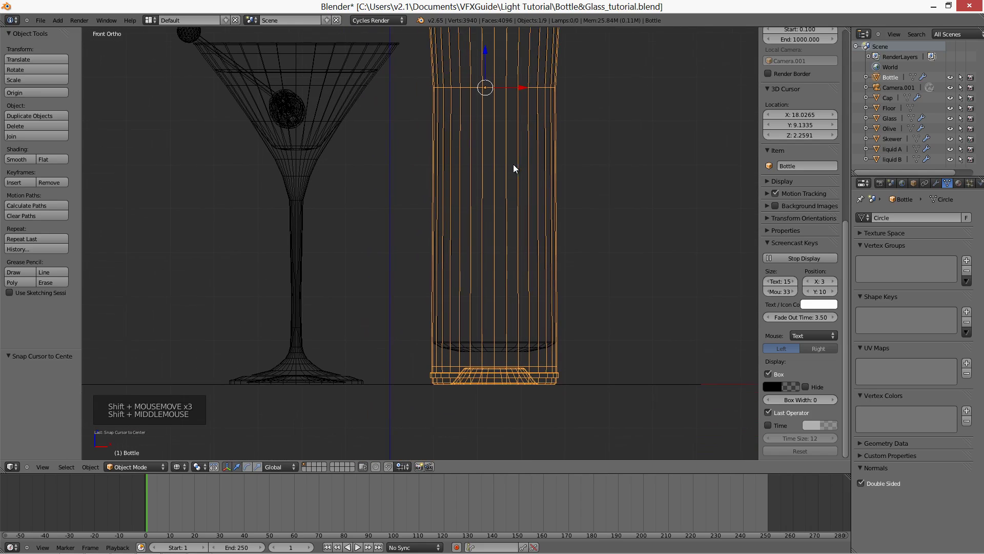
{"action": "scroll", "scroll_direction": "up", "scroll_amount": 3}
{"action": "middle_click", "coordinate": [486, 278]}
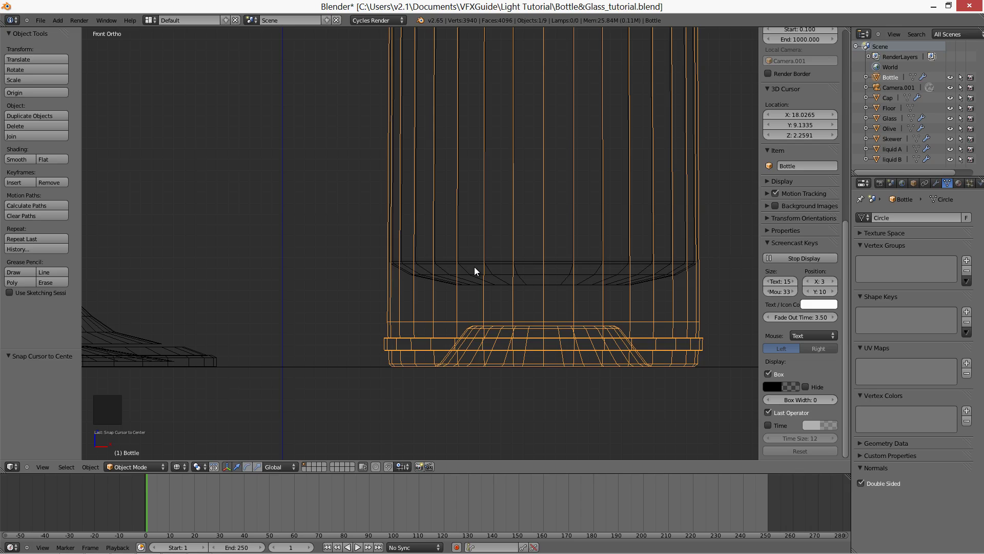
{"action": "scroll", "scroll_direction": "down", "scroll_amount": 3}
Move over to the martini glass, select it and return to solid shading looking into it
{"action": "middle_click", "coordinate": [410, 212]}
{"action": "middle_click", "coordinate": [478, 202]}
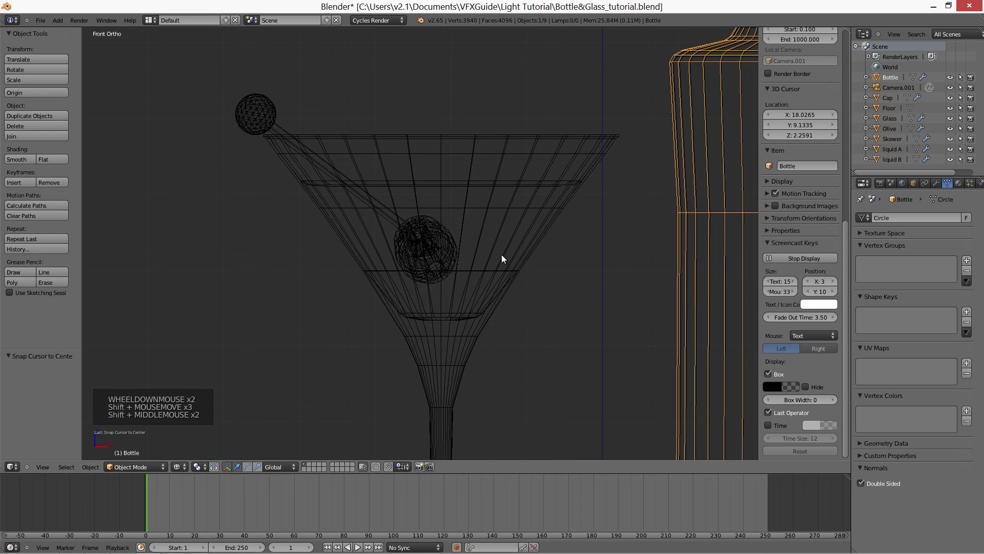
{"action": "scroll", "scroll_direction": "up", "scroll_amount": 3}
{"action": "right_click", "coordinate": [604, 138]}
{"action": "middle_click", "coordinate": [554, 234]}
{"action": "key", "text": "z"}
{"action": "middle_click", "coordinate": [496, 251]}
{"action": "right_click", "coordinate": [483, 224]}
Select the liquid inside the glass, hide it to check the glass bowl, then unhide it
{"action": "right_click", "coordinate": [495, 247]}
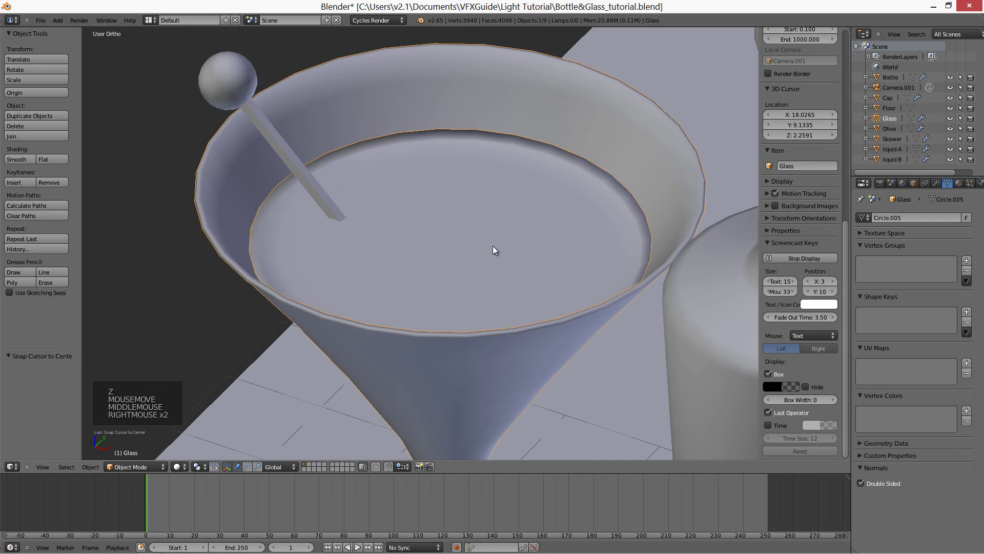
{"action": "scroll", "scroll_direction": "down", "scroll_amount": 3}
{"action": "right_click", "coordinate": [469, 258]}
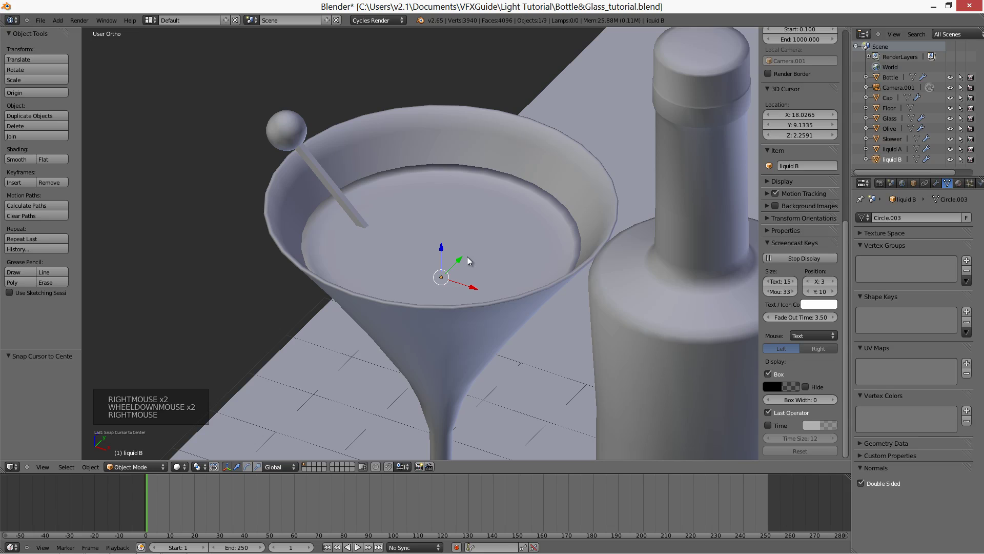
{"action": "key", "text": "h"}
{"action": "key", "text": "KP_1"}
{"action": "right_click", "coordinate": [513, 226]}
{"action": "key", "text": "z"}
{"action": "scroll", "scroll_direction": "up", "scroll_amount": 3}
{"action": "middle_click", "coordinate": [393, 184]}
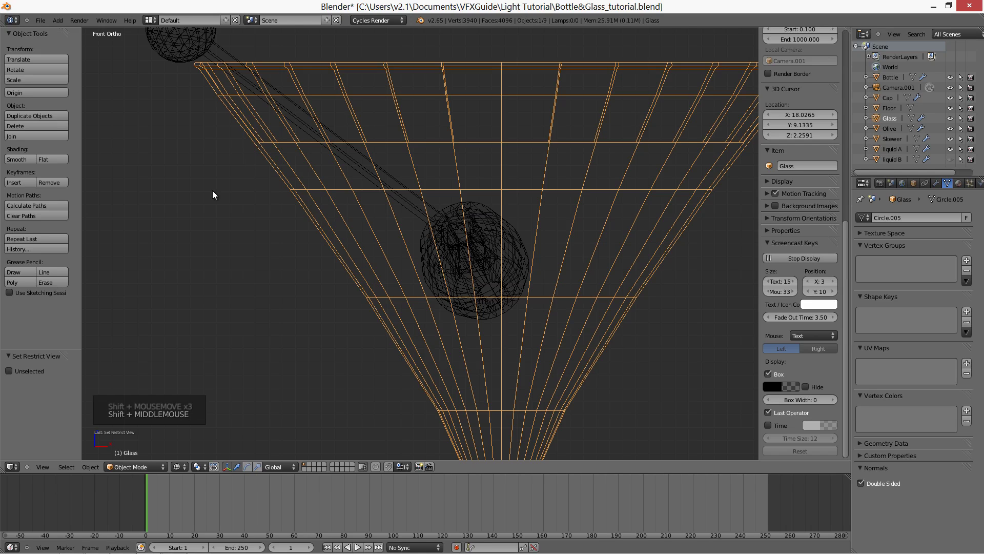
{"action": "key", "text": "alt+h"}
Isolate the martini glass by hiding the unselected objects, inspect it, then unhide everything
{"action": "right_click", "coordinate": [387, 147]}
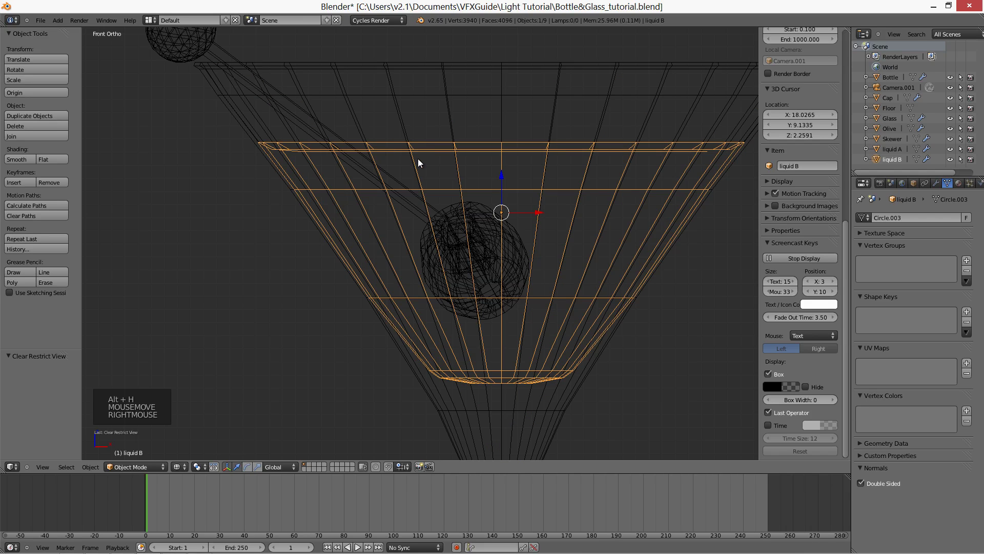
{"action": "right_click", "coordinate": [453, 119]}
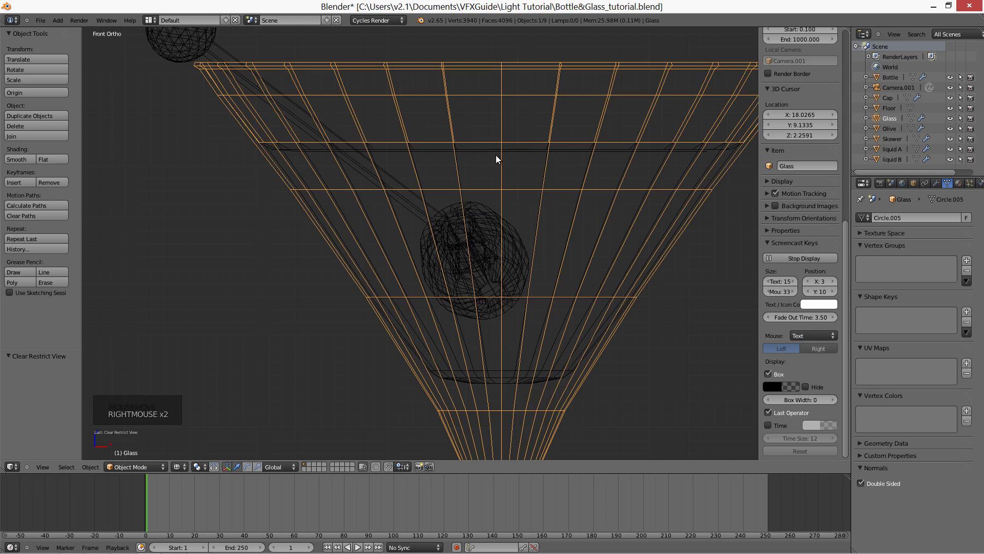
{"action": "right_click", "coordinate": [481, 153]}
{"action": "key", "text": "h"}
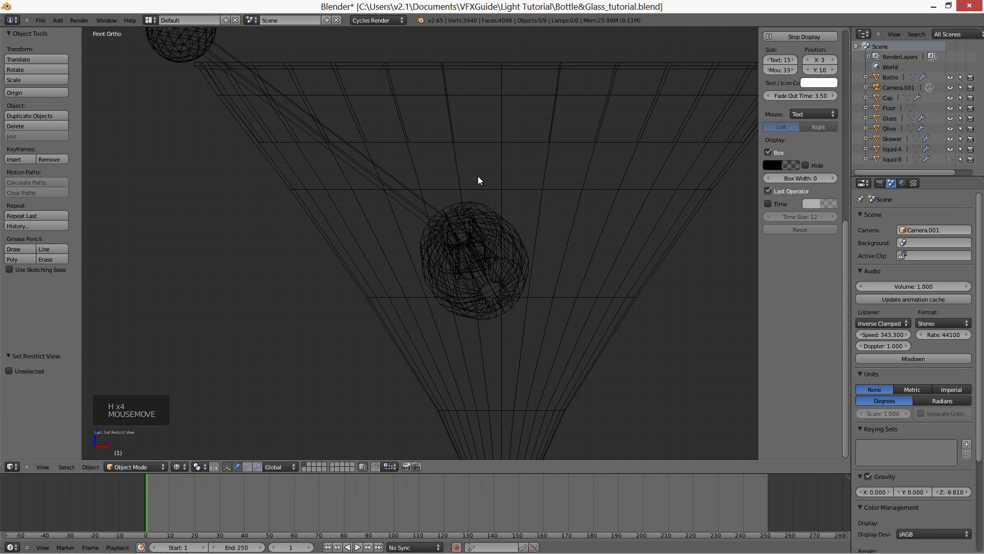
{"action": "scroll", "scroll_direction": "up", "scroll_amount": 3}
{"action": "middle_click", "coordinate": [340, 195]}
{"action": "scroll", "scroll_direction": "up", "scroll_amount": 3}
{"action": "key", "text": "alt+h"}
Clear the selection and return to solid shading looking into the glass
{"action": "scroll", "scroll_direction": "down", "scroll_amount": 3}
{"action": "key", "text": "a"}
{"action": "middle_click", "coordinate": [579, 250]}
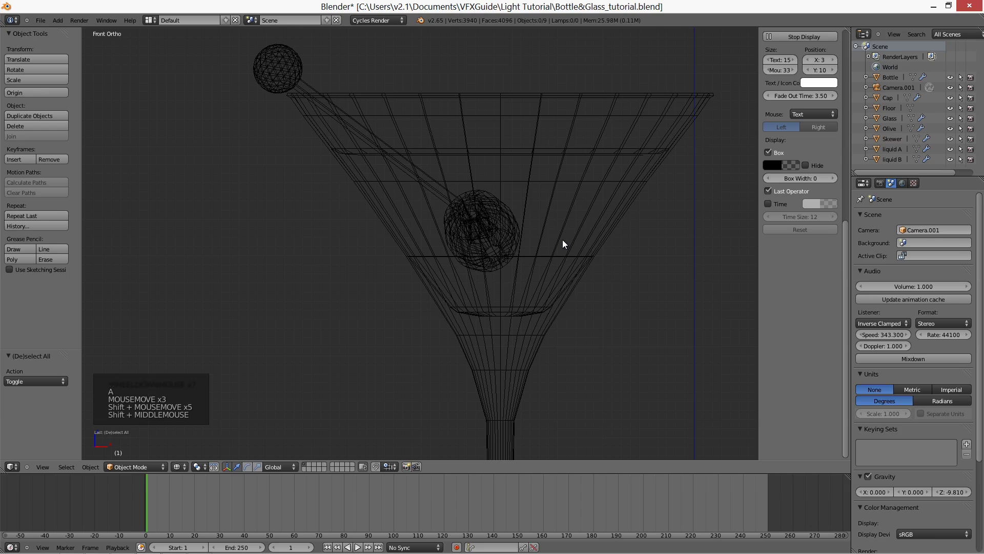
{"action": "middle_click", "coordinate": [577, 245]}
{"action": "key", "text": "z"}
{"action": "middle_click", "coordinate": [480, 221]}
Select the olive skewer and inspect it from several sides in wireframe
{"action": "right_click", "coordinate": [260, 181]}
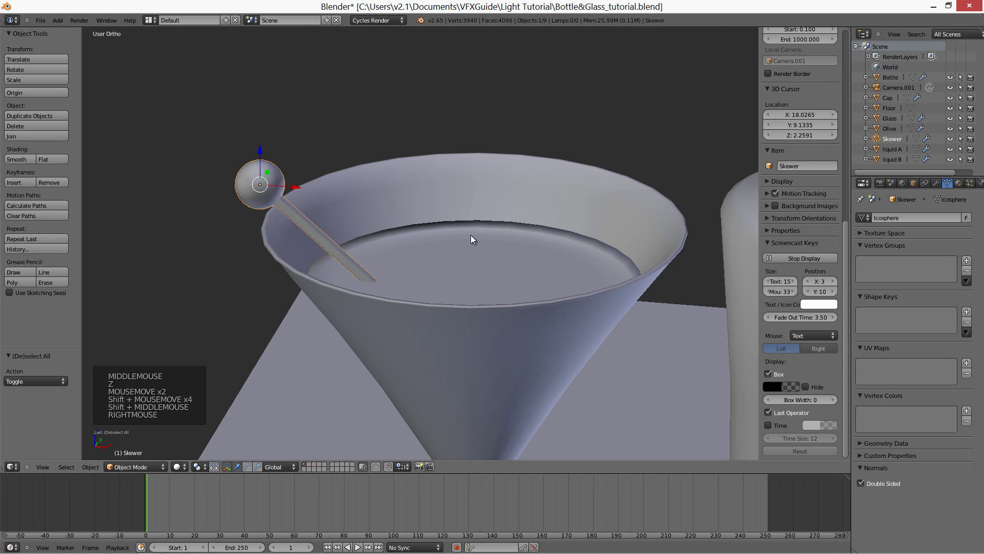
{"action": "middle_click", "coordinate": [476, 234]}
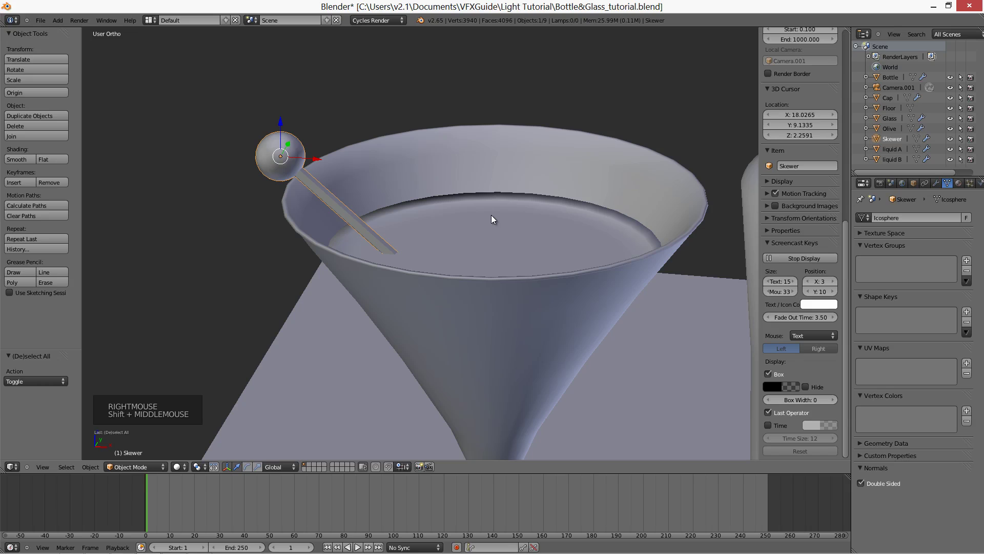
{"action": "key", "text": "KP_Decimal"}
{"action": "key", "text": "z"}
{"action": "middle_click", "coordinate": [439, 209]}
{"action": "scroll", "scroll_direction": "up", "scroll_amount": 3}
{"action": "middle_click", "coordinate": [355, 158]}
{"action": "middle_click", "coordinate": [407, 208]}
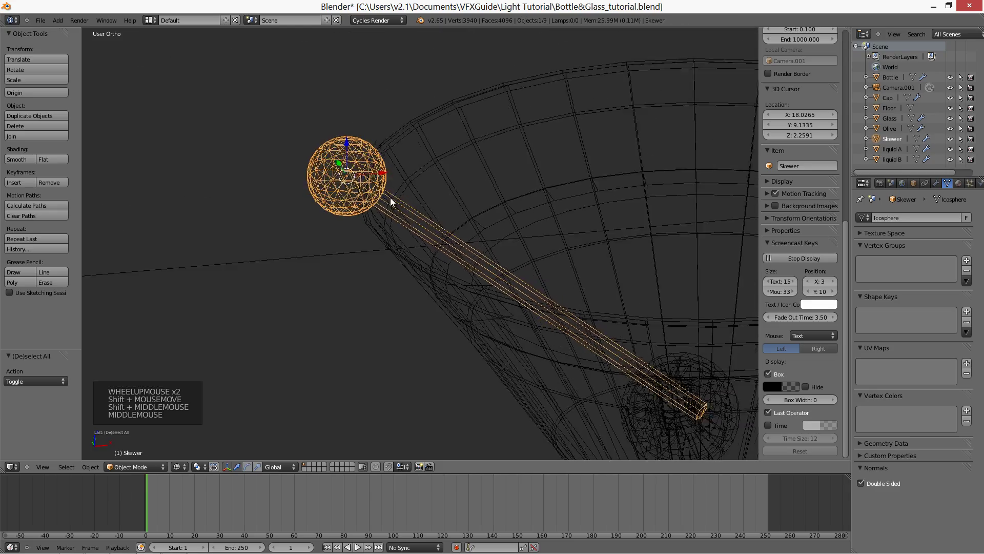
{"action": "scroll", "scroll_direction": "up", "scroll_amount": 3}
{"action": "middle_click", "coordinate": [393, 200]}
{"action": "middle_click", "coordinate": [444, 198]}
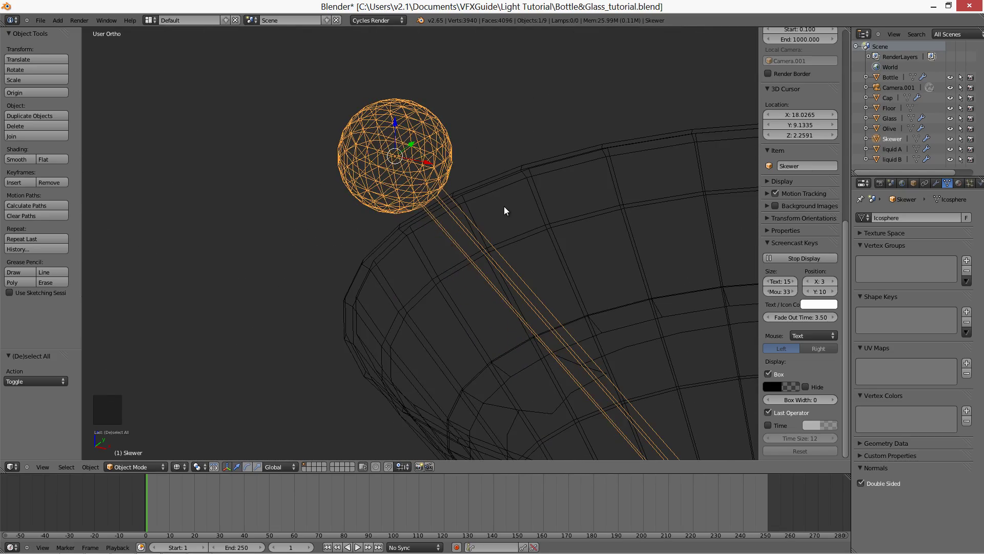
{"action": "scroll", "scroll_direction": "down", "scroll_amount": 3}
{"action": "middle_click", "coordinate": [503, 307]}
Hide the surrounding objects one by one so the olive is framed alone in solid shading
{"action": "right_click", "coordinate": [503, 307]}
{"action": "key", "text": "h"}
{"action": "right_click", "coordinate": [606, 258]}
{"action": "key", "text": "h"}
{"action": "right_click", "coordinate": [372, 176]}
{"action": "key", "text": "h"}
{"action": "right_click", "coordinate": [477, 311]}
{"action": "key", "text": "KP_Decimal"}
{"action": "key", "text": "z"}
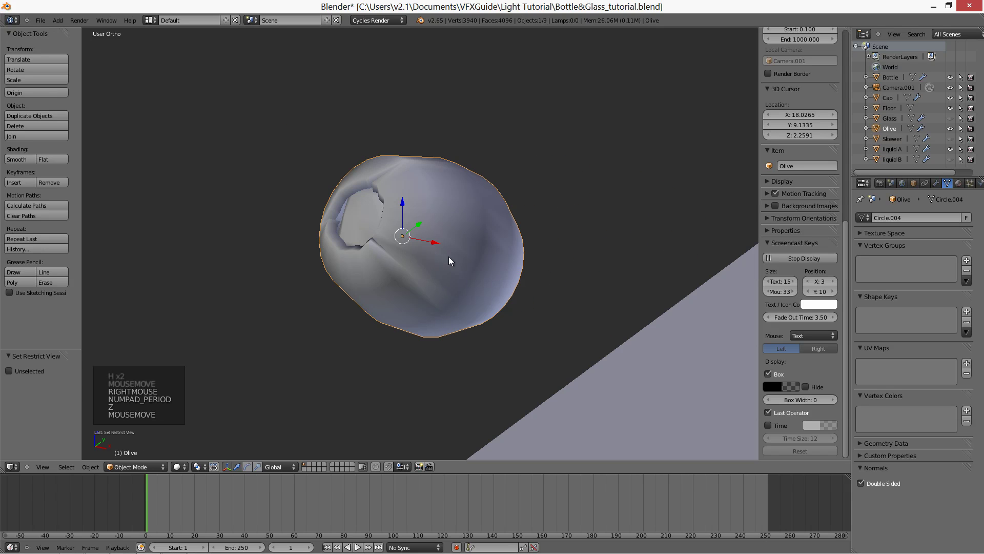
Inspect the olive's mesh in Edit Mode, selecting the linked faces inside its opening
{"action": "middle_click", "coordinate": [464, 261]}
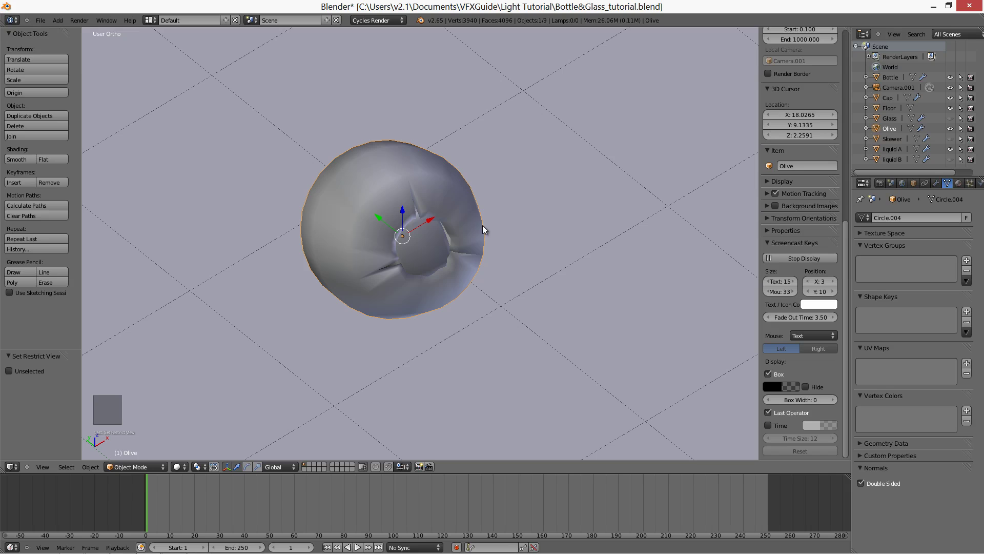
{"action": "middle_click", "coordinate": [473, 233]}
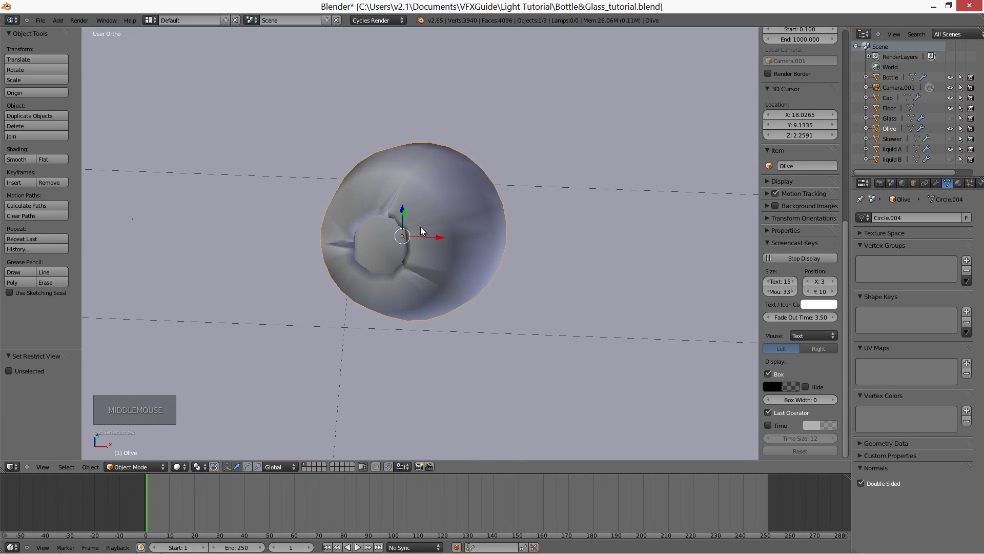
{"action": "middle_click", "coordinate": [453, 241]}
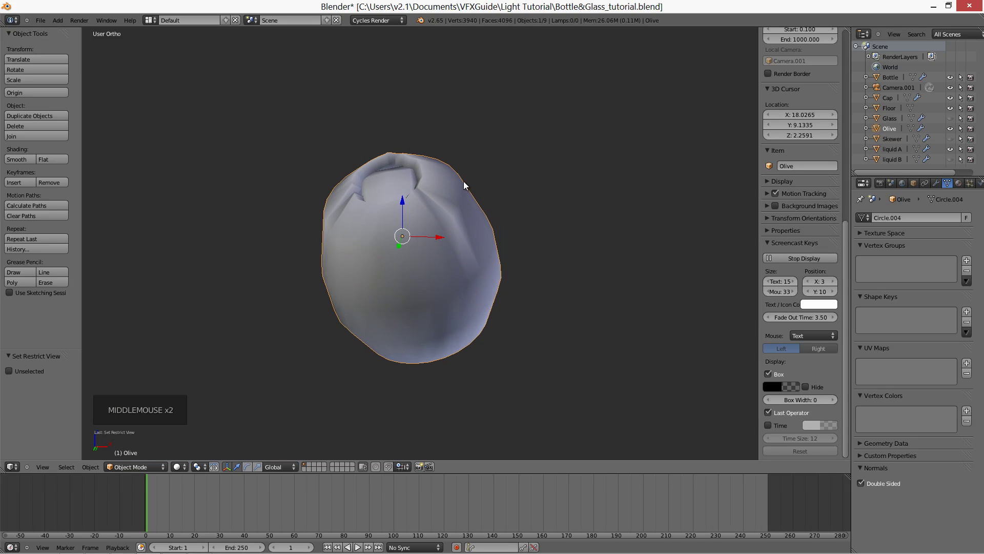
{"action": "right_click", "coordinate": [469, 225]}
{"action": "key", "text": "Tab"}
{"action": "middle_click", "coordinate": [446, 222]}
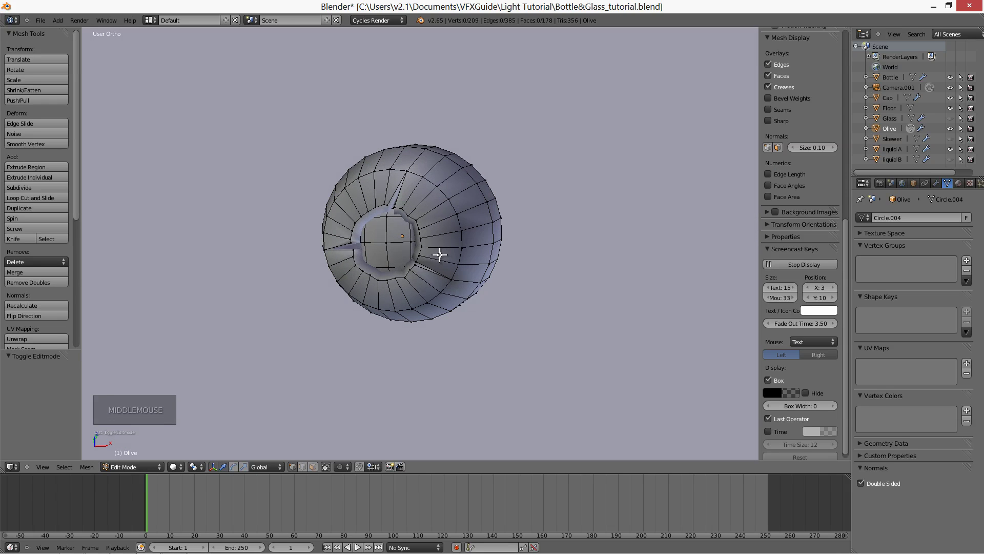
{"action": "key", "text": "l"}
{"action": "middle_click", "coordinate": [415, 223]}
{"action": "middle_click", "coordinate": [391, 231]}
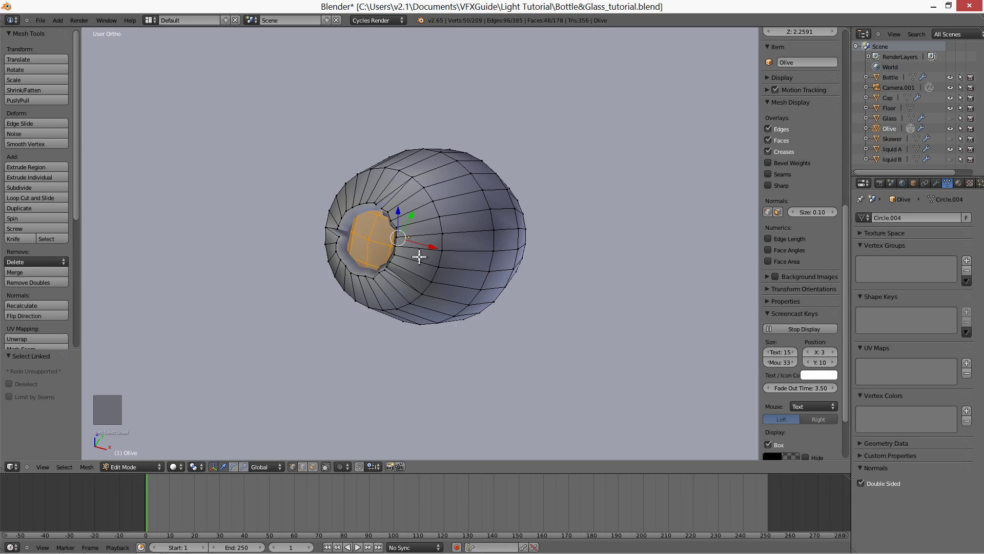
{"action": "key", "text": "Tab"}
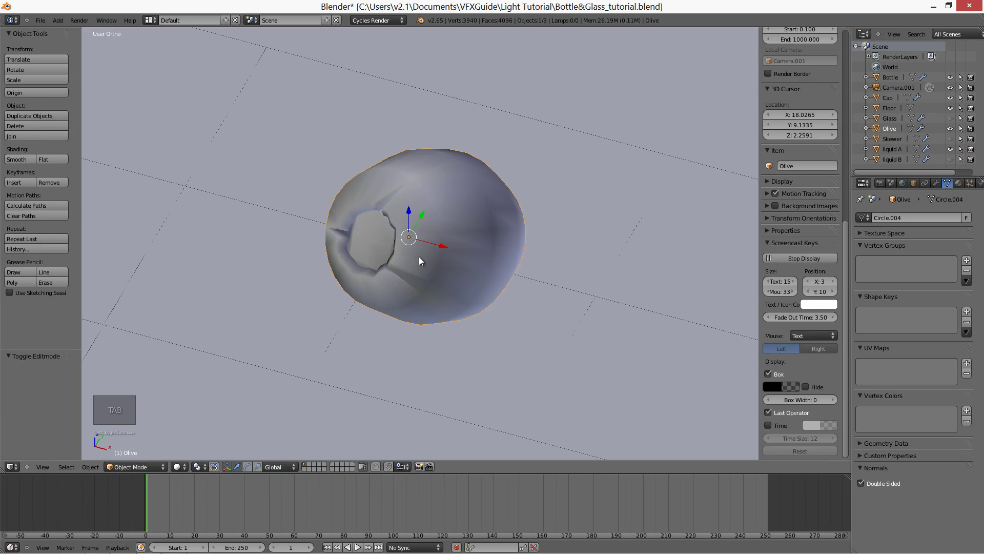
Unhide all objects to restore the full scene and select the bottle's cap
{"action": "scroll", "scroll_direction": "down", "scroll_amount": 3}
{"action": "key", "text": "alt+h"}
{"action": "scroll", "scroll_direction": "down", "scroll_amount": 3}
{"action": "middle_click", "coordinate": [571, 309]}
{"action": "scroll", "scroll_direction": "down", "scroll_amount": 3}
{"action": "right_click", "coordinate": [573, 243]}
{"action": "key", "text": "Tab"}
{"action": "middle_click", "coordinate": [579, 243]}
{"action": "key", "text": "Tab"}
{"action": "right_click", "coordinate": [578, 147]}
Leave the cap's Edit Mode, select the floor plane and show its empty material settings
{"action": "key", "text": "Tab"}
{"action": "middle_click", "coordinate": [588, 179]}
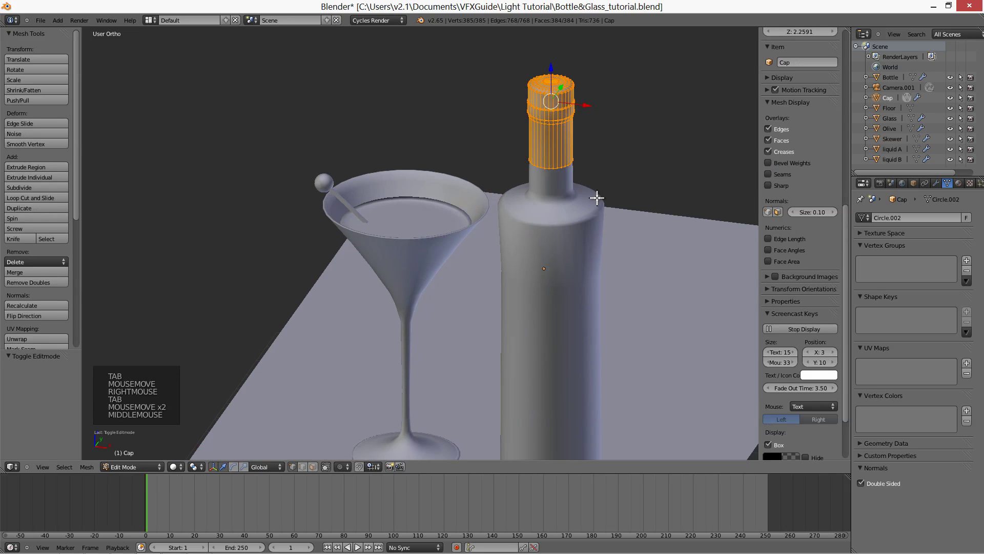
{"action": "key", "text": "Tab"}
{"action": "scroll", "scroll_direction": "down", "scroll_amount": 3}
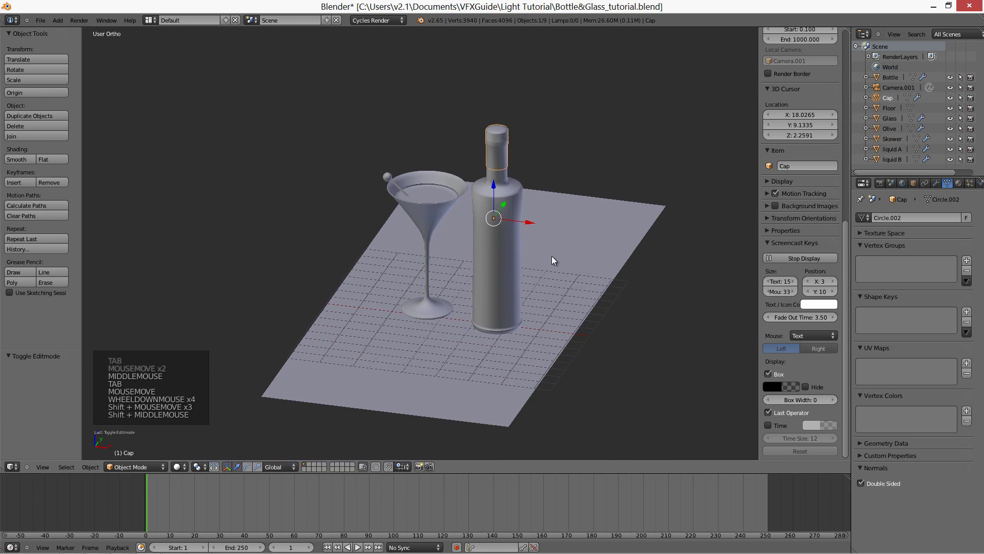
{"action": "middle_click", "coordinate": [551, 259]}
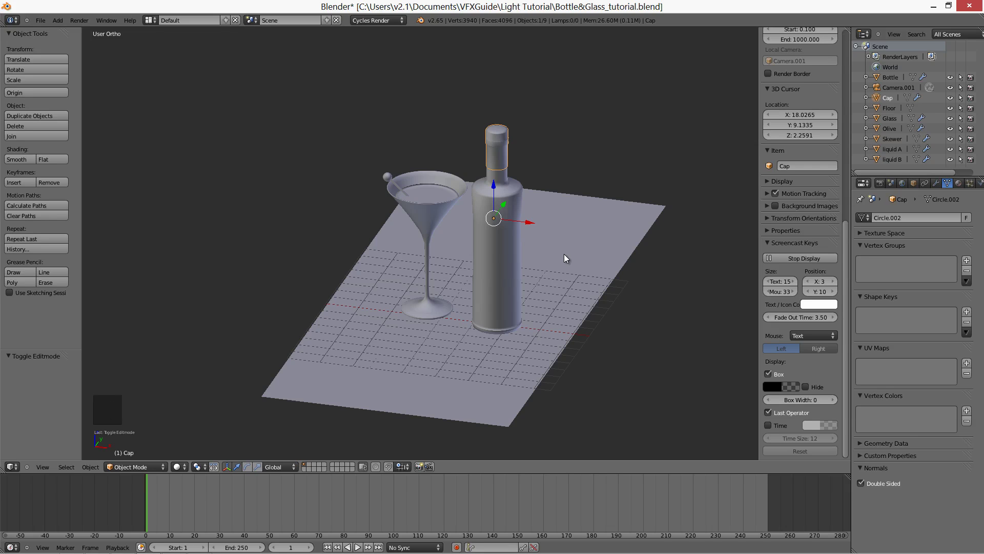
{"action": "right_click", "coordinate": [580, 259]}
{"action": "middle_click", "coordinate": [559, 291]}
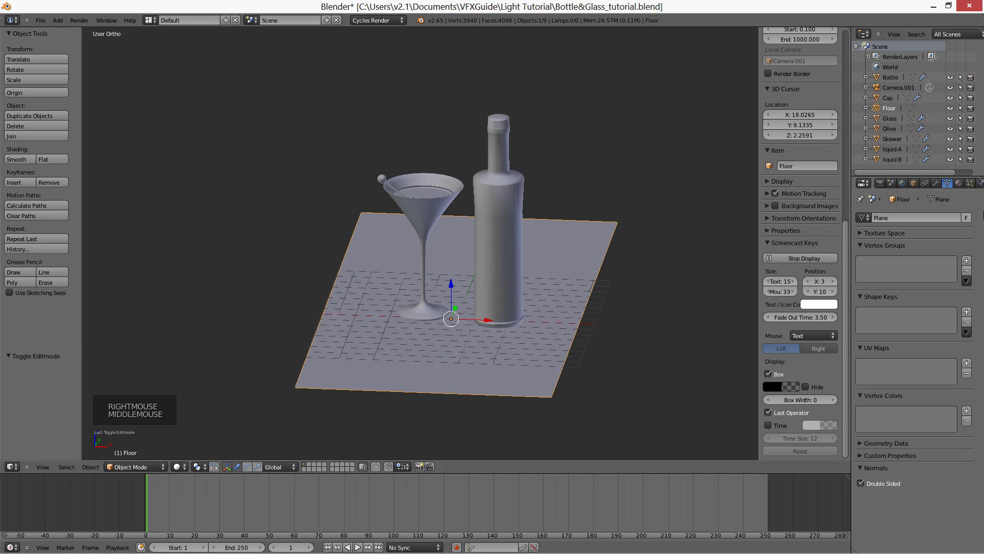
{"action": "left_click", "coordinate": [962, 181]}
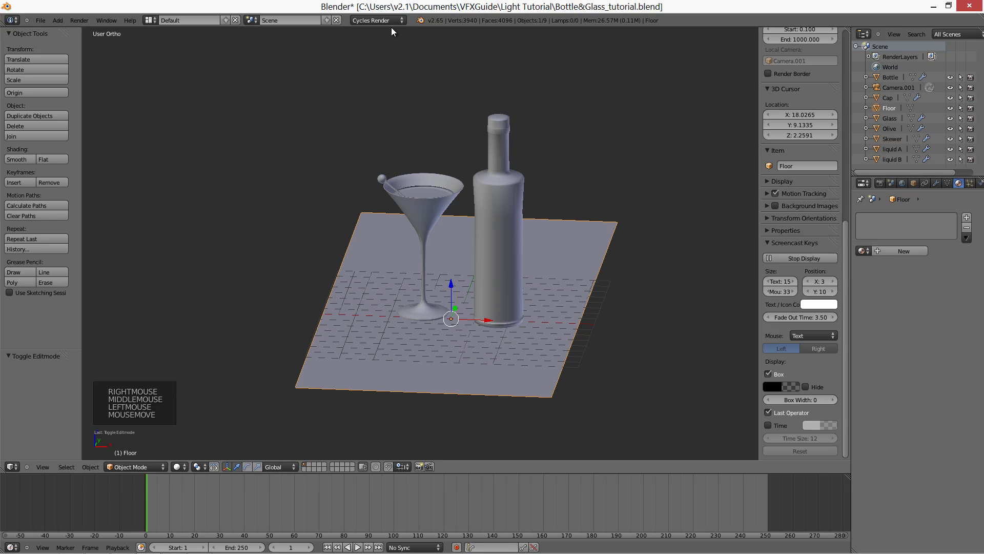
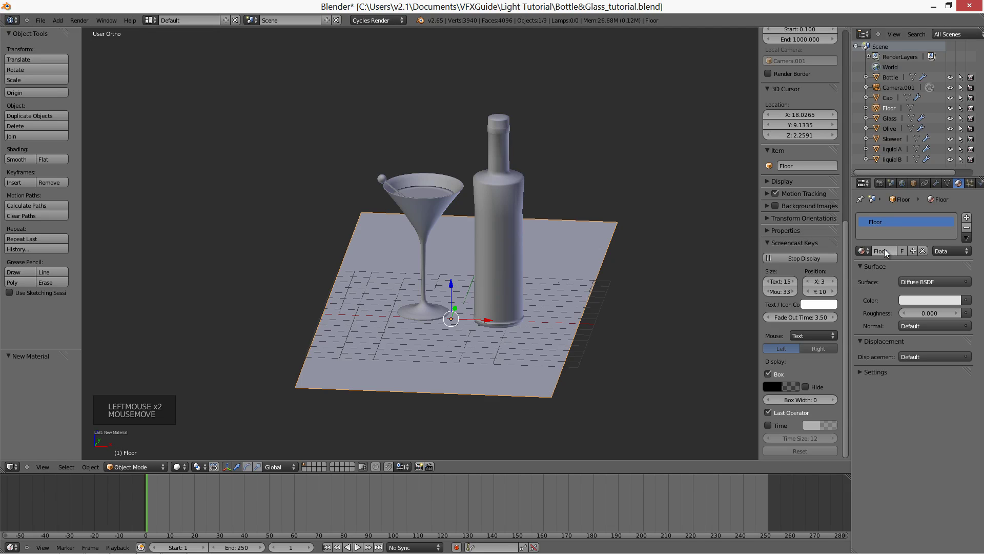
Make the Floor material a Glossy BSDF with roughness 0.003, then select the skewer
{"action": "left_click", "coordinate": [909, 284]}
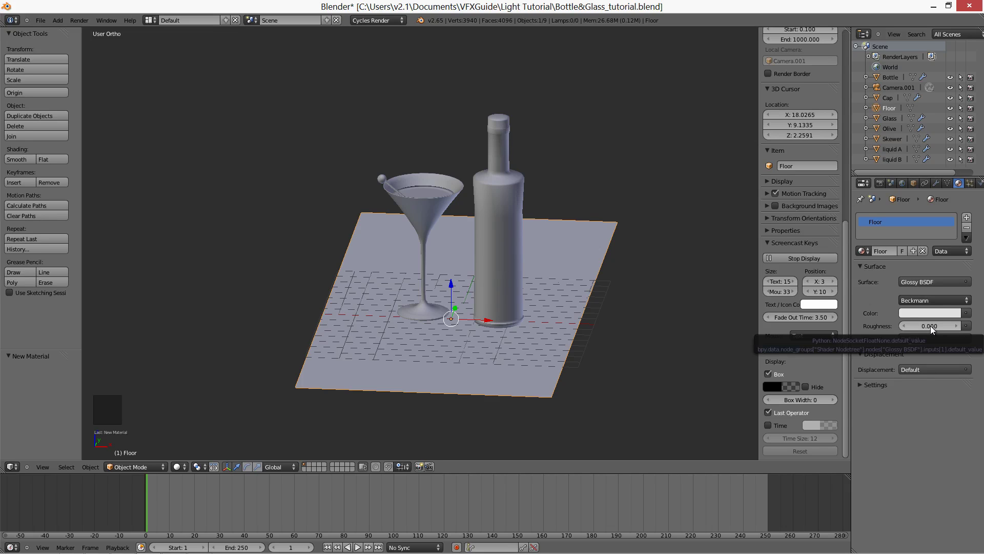
{"action": "left_click", "coordinate": [930, 329]}
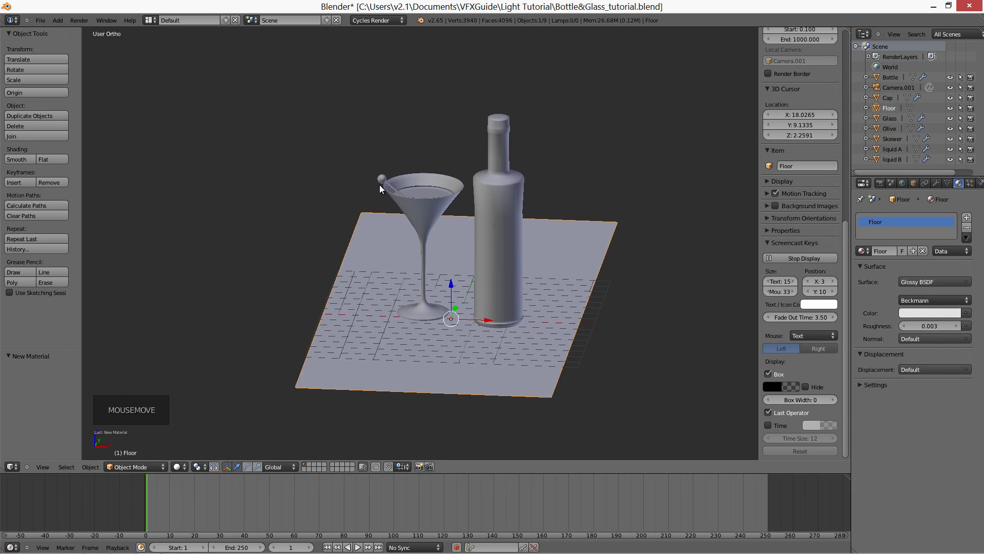
{"action": "right_click", "coordinate": [384, 180]}
Create a red Glass BSDF material 'Skewer' and copy its red into the viewport colour
{"action": "left_click", "coordinate": [897, 250]}
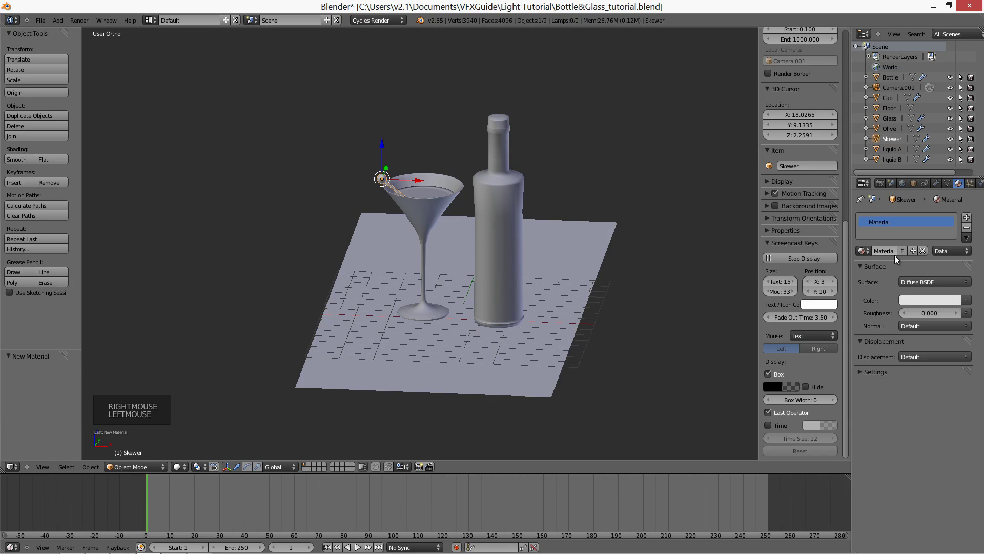
{"action": "left_click", "coordinate": [921, 280]}
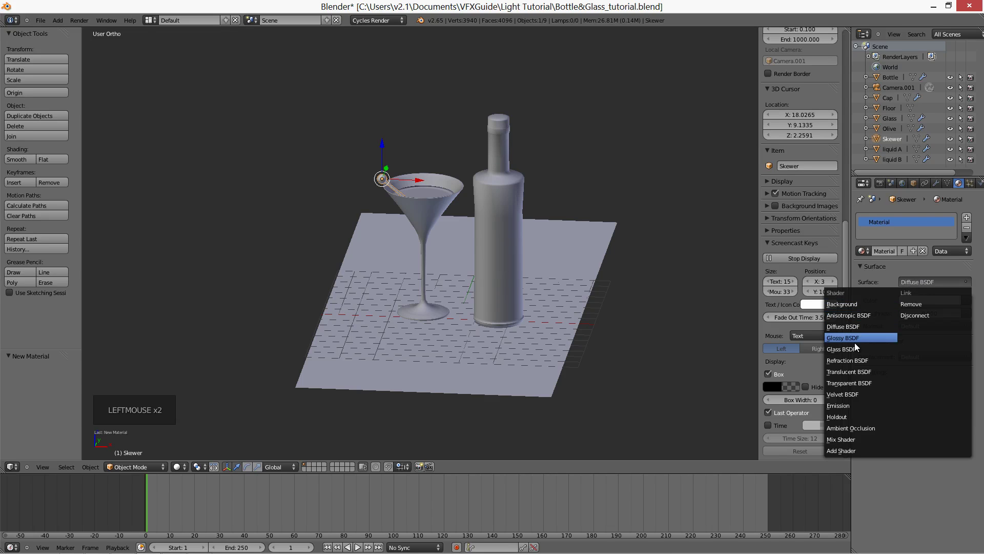
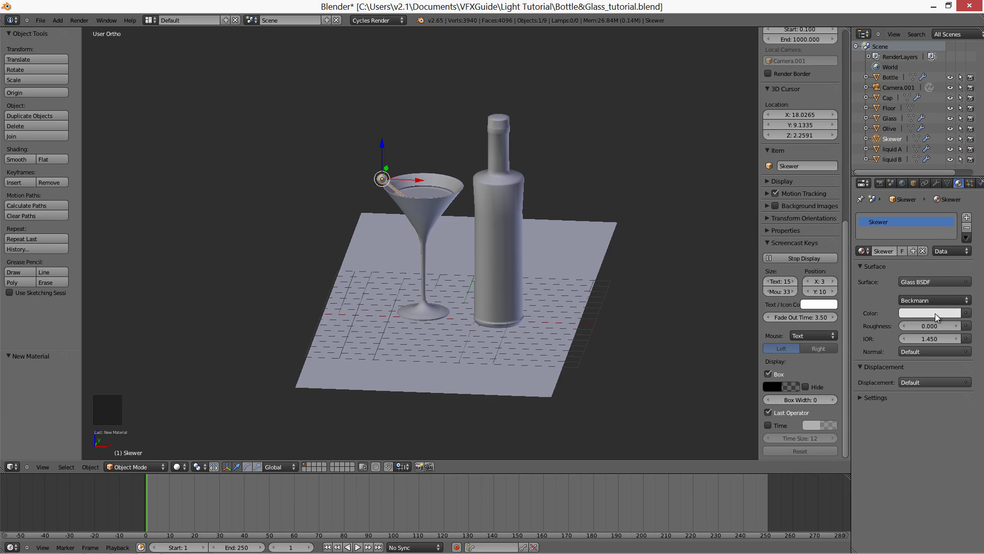
{"action": "left_click", "coordinate": [935, 317]}
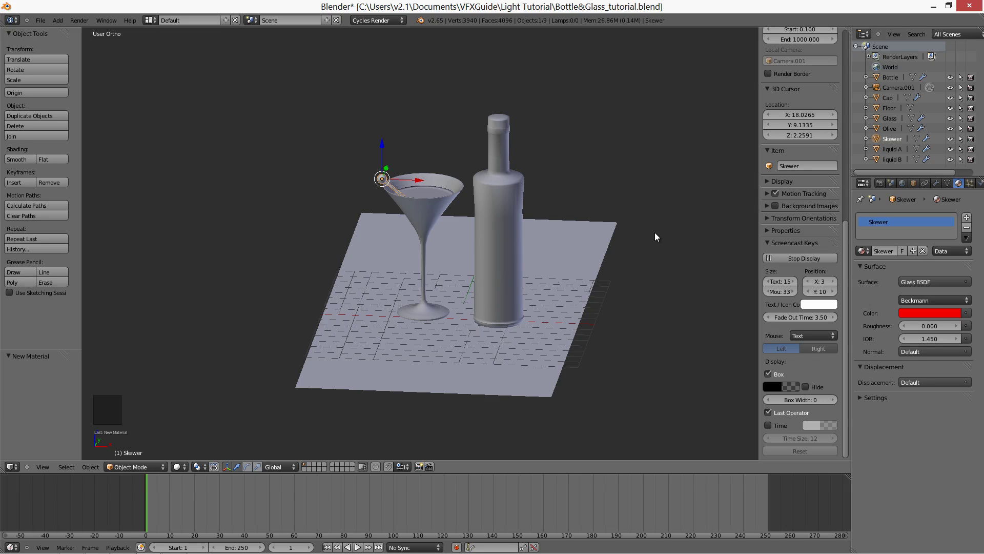
{"action": "left_click", "coordinate": [863, 399]}
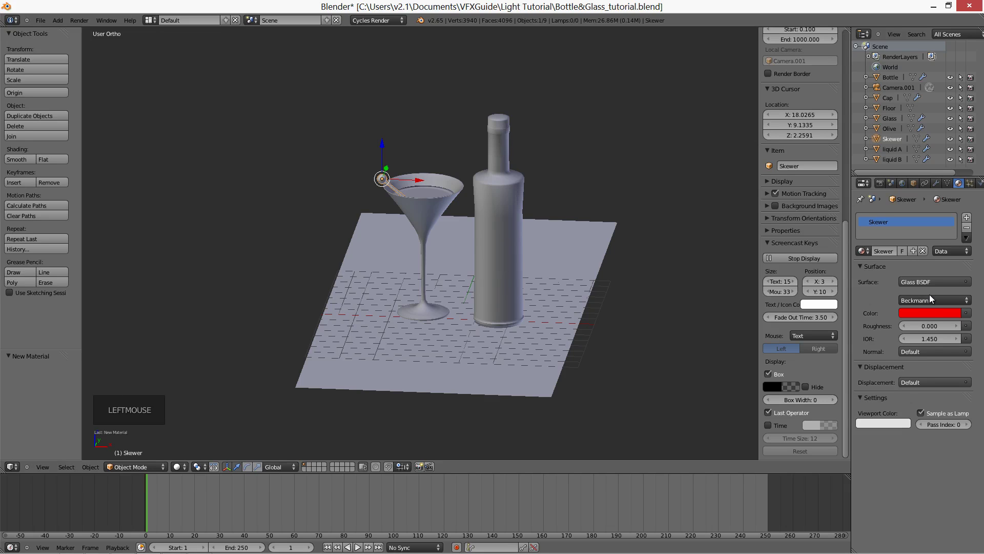
{"action": "key", "text": "ctrl+c"}
{"action": "key", "text": "ctrl+v"}
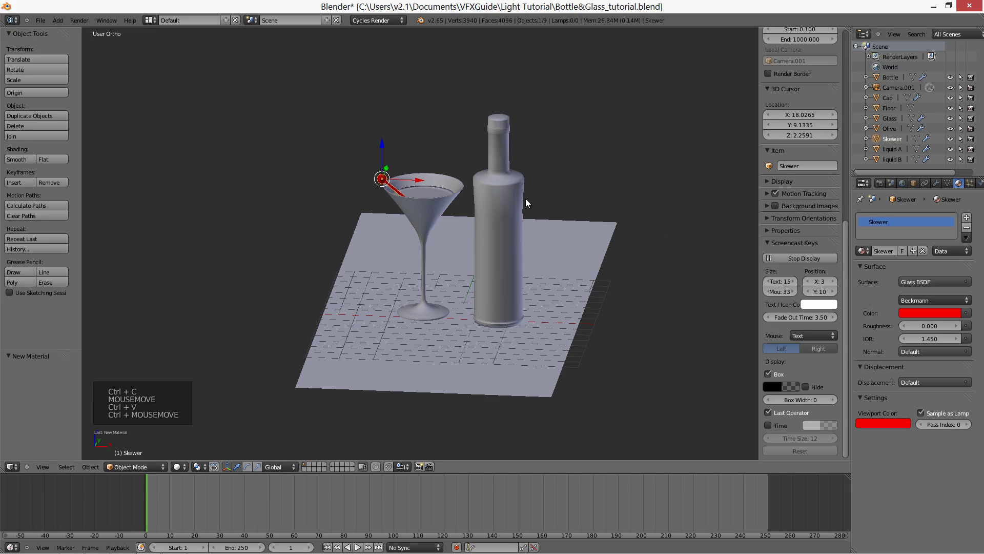
Select the bottle cap and give it a new Cap material
{"action": "right_click", "coordinate": [503, 137]}
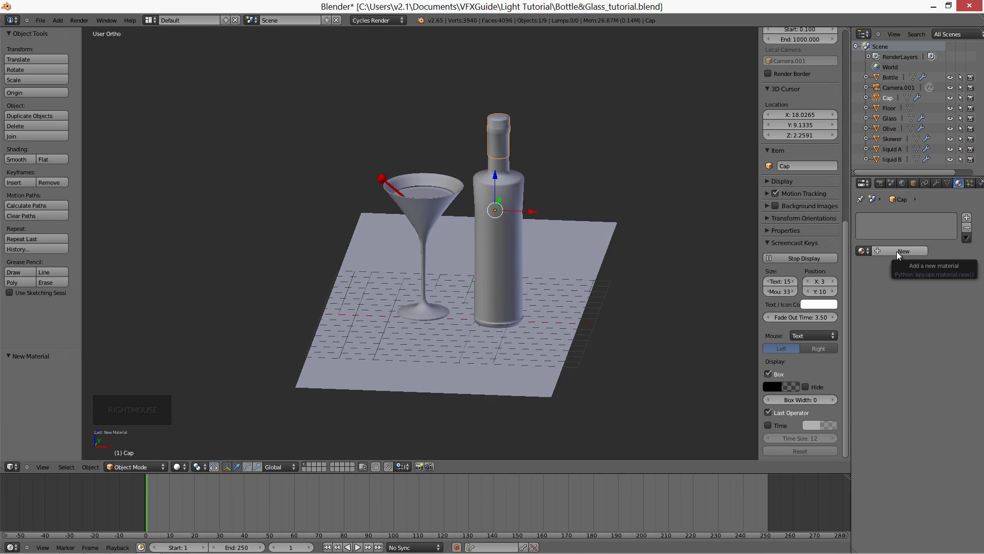
{"action": "middle_click", "coordinate": [560, 184]}
{"action": "key", "text": "KP_Decimal"}
{"action": "scroll", "scroll_direction": "down", "scroll_amount": 3}
{"action": "scroll", "scroll_direction": "down", "scroll_amount": 3}
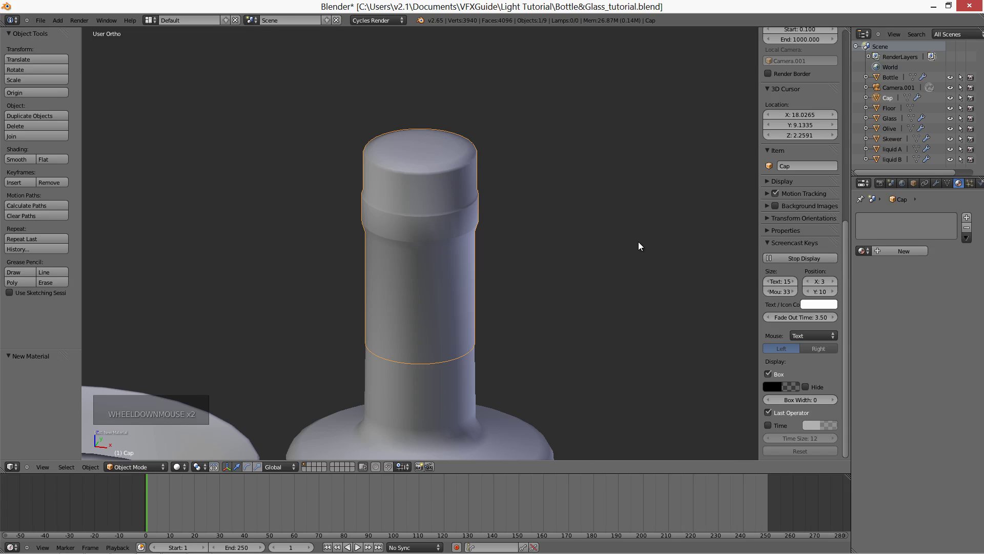
{"action": "left_click", "coordinate": [903, 255]}
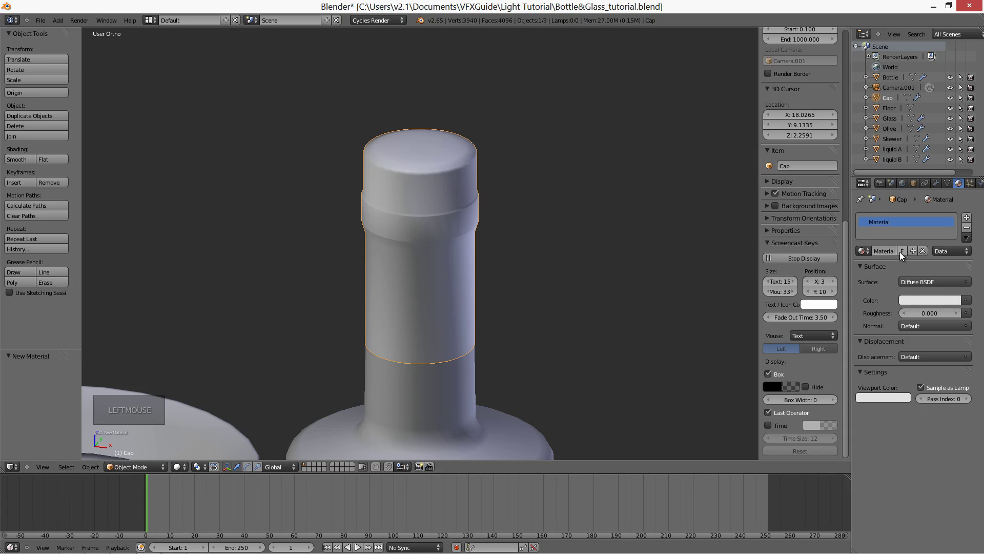
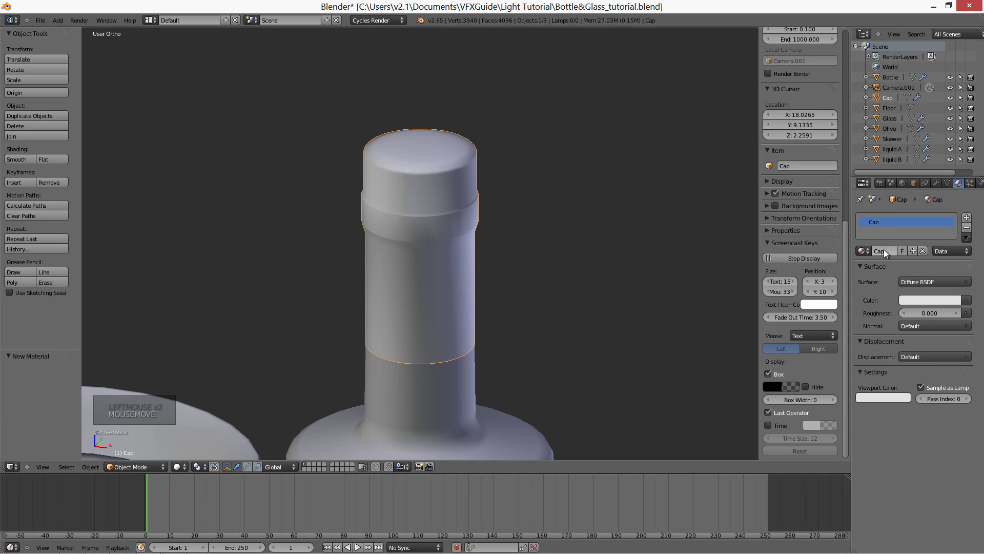
Make the Cap surface a Mix Shader of black Diffuse and white Glossy BSDF at factor 0.2
{"action": "left_click", "coordinate": [919, 284]}
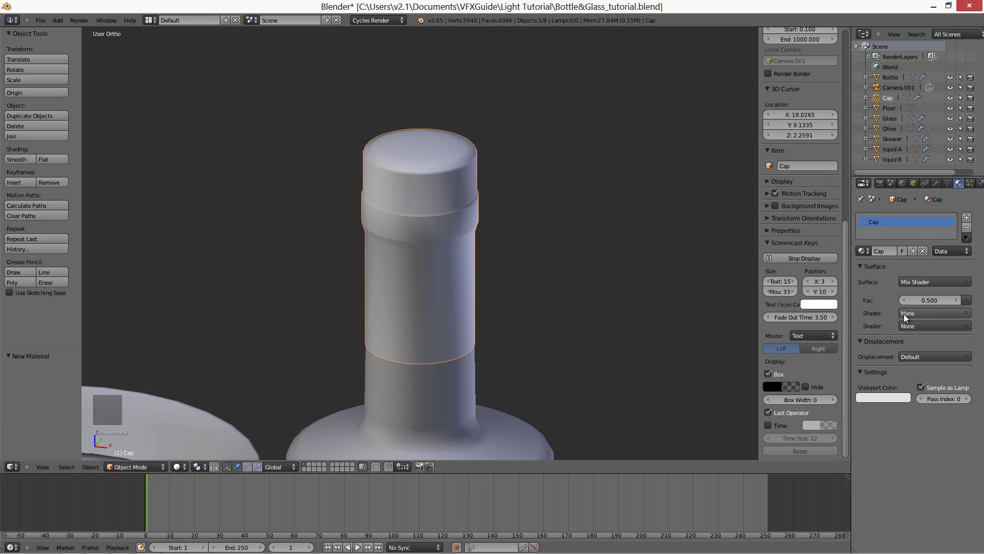
{"action": "left_click", "coordinate": [907, 318]}
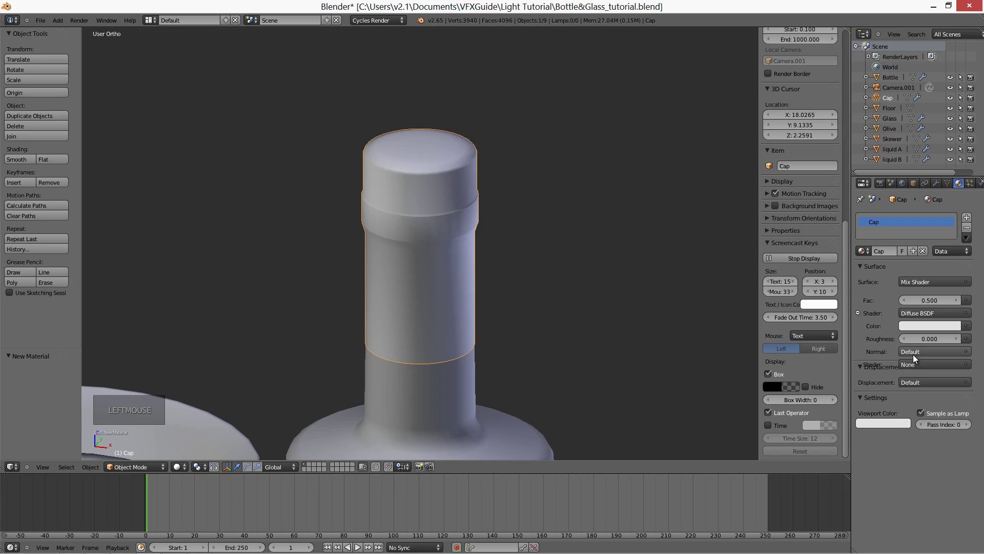
{"action": "left_click", "coordinate": [916, 329]}
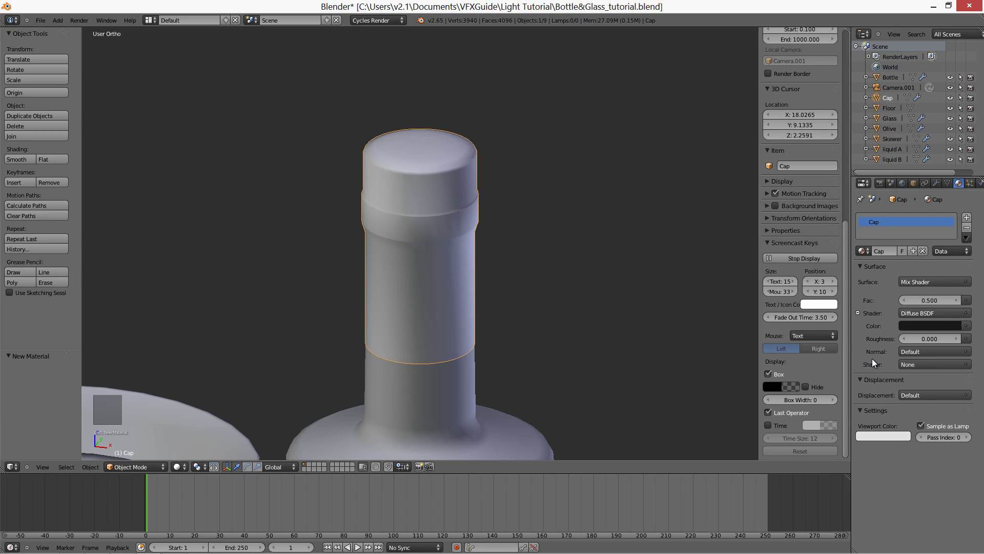
{"action": "left_click", "coordinate": [911, 368]}
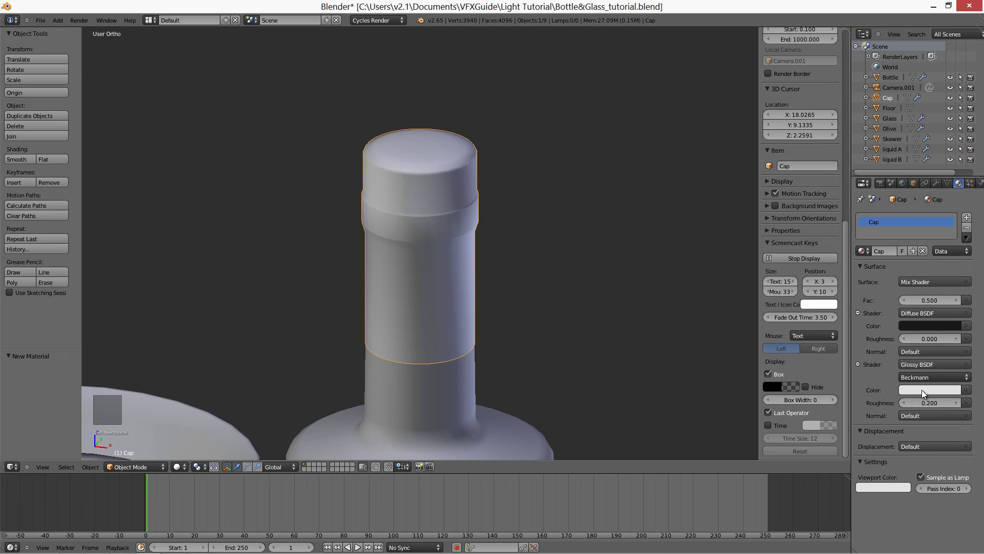
{"action": "left_click", "coordinate": [931, 304]}
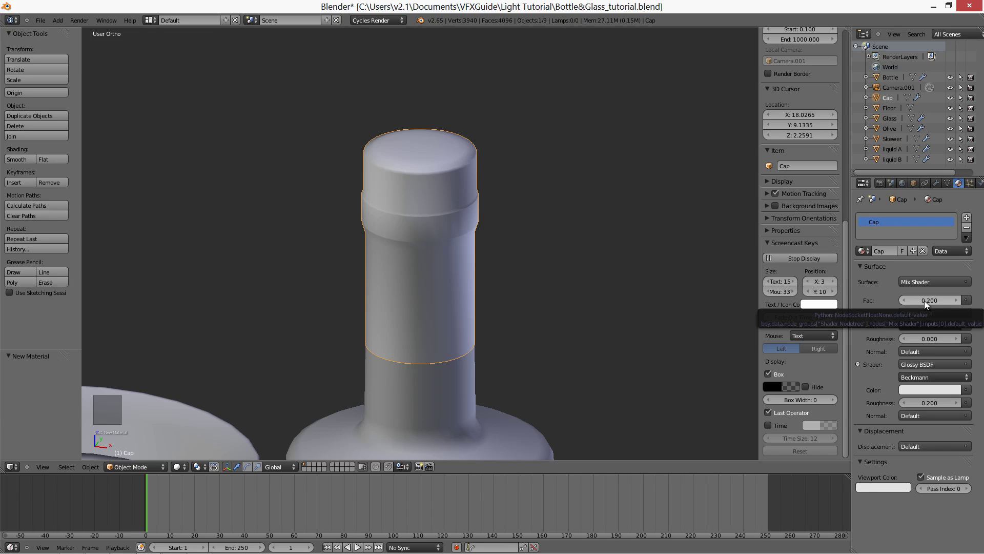
{"action": "scroll", "scroll_direction": "down", "scroll_amount": 3}
{"action": "middle_click", "coordinate": [511, 304]}
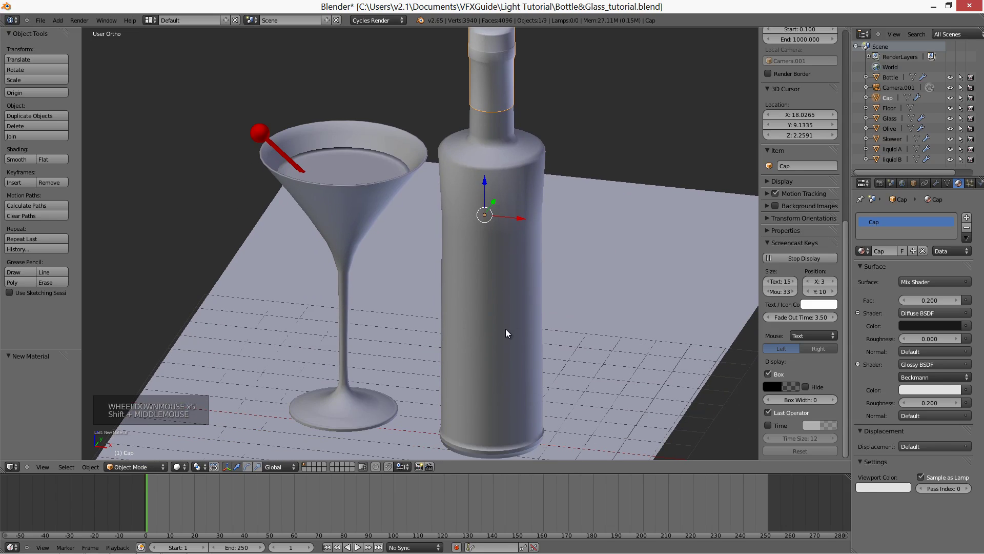
Give the bottle a new material renamed Glass
{"action": "right_click", "coordinate": [523, 291]}
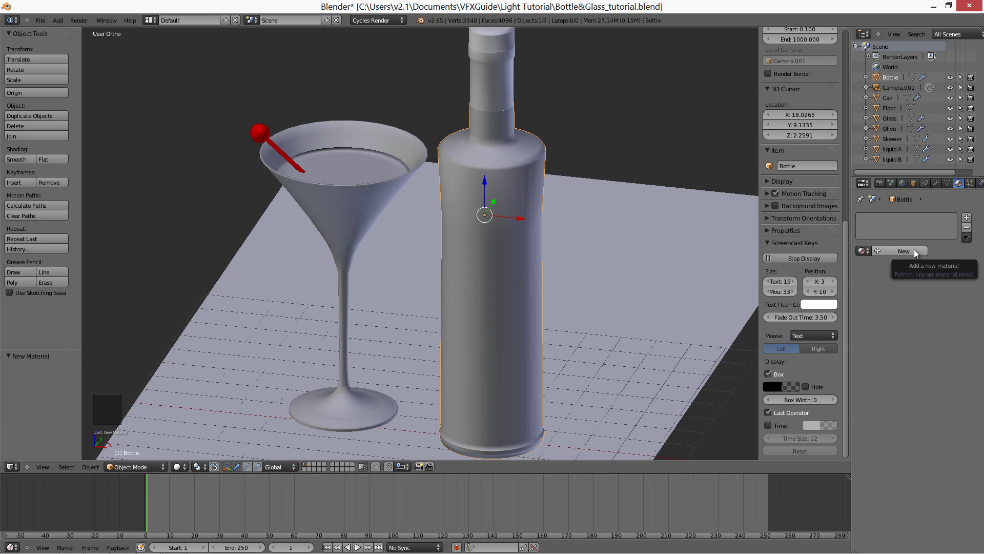
{"action": "left_click", "coordinate": [911, 253]}
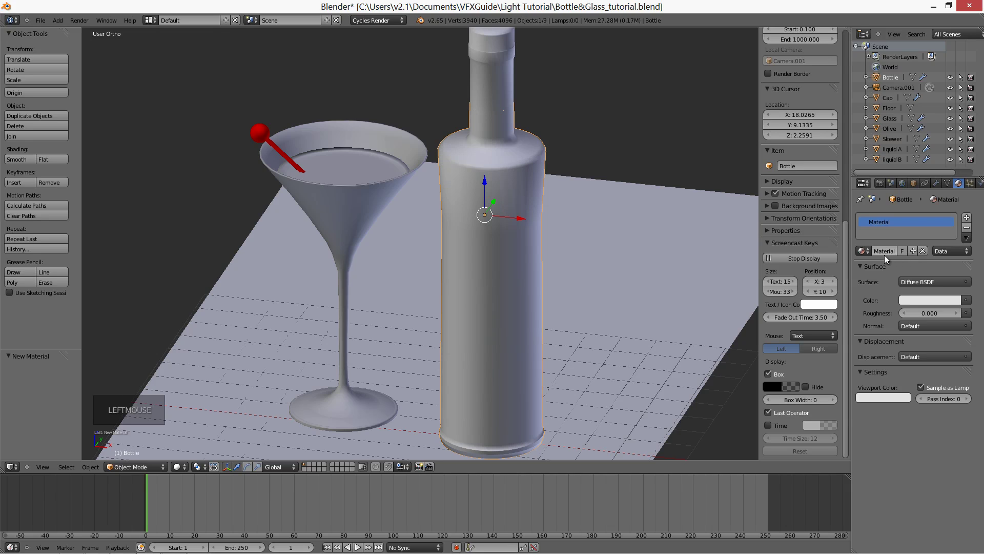
{"action": "left_click", "coordinate": [882, 255]}
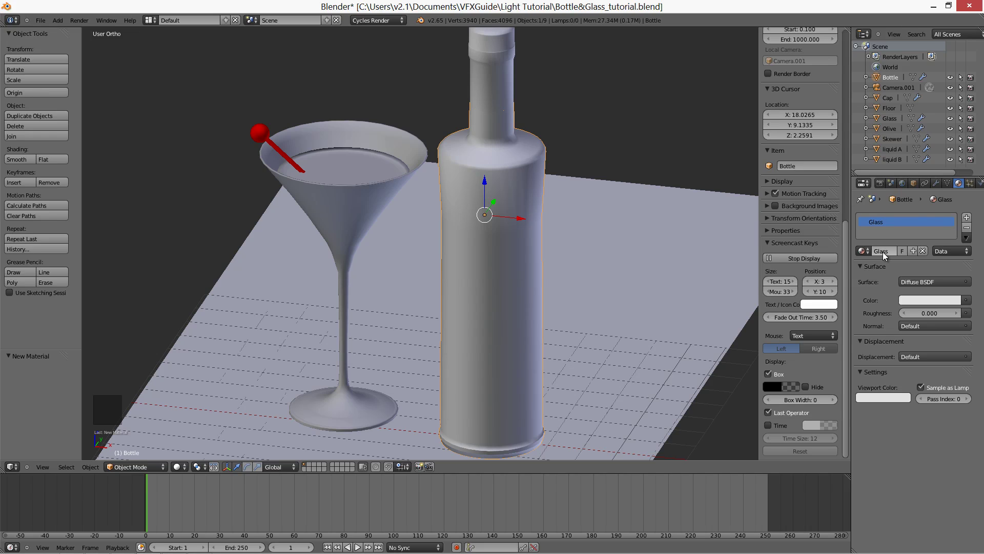
{"action": "left_click", "coordinate": [928, 284]}
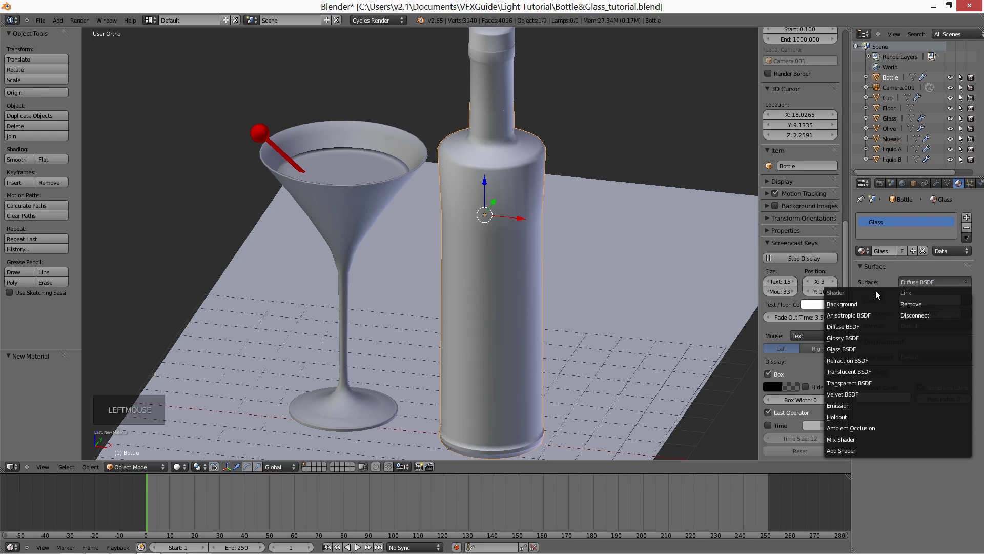
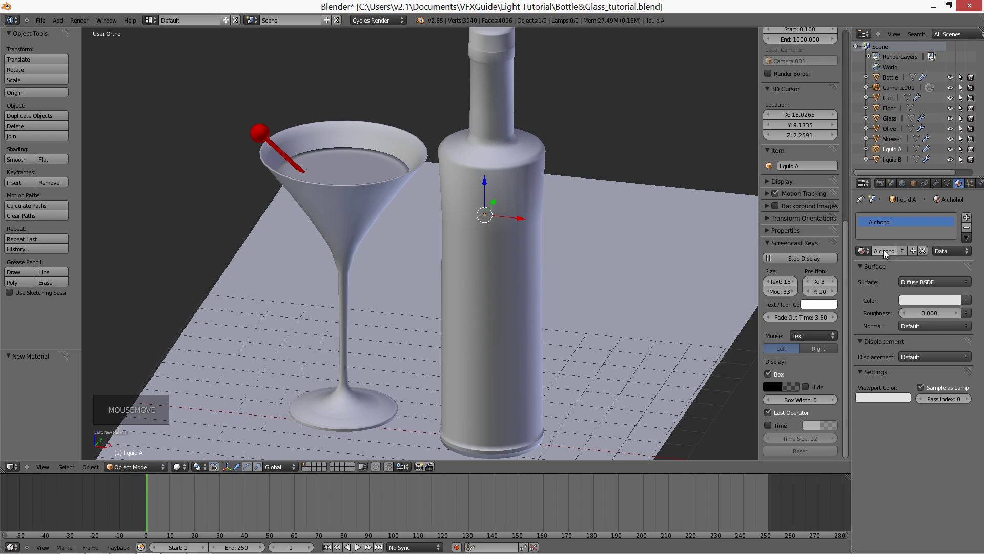
Switch Liquid A's Alchohol material surface to a Glass BSDF shader
{"action": "left_click", "coordinate": [910, 281]}
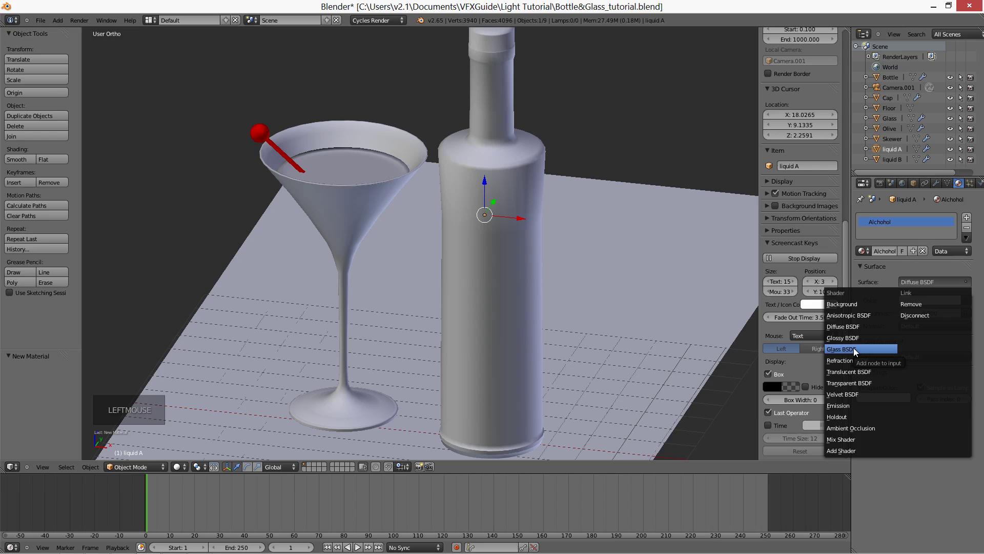
{"action": "left_click", "coordinate": [851, 352]}
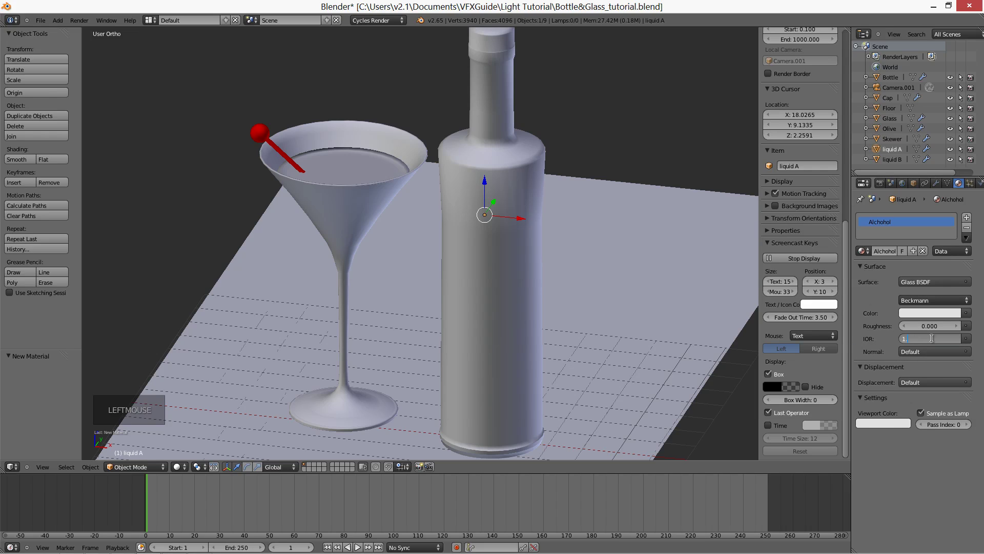
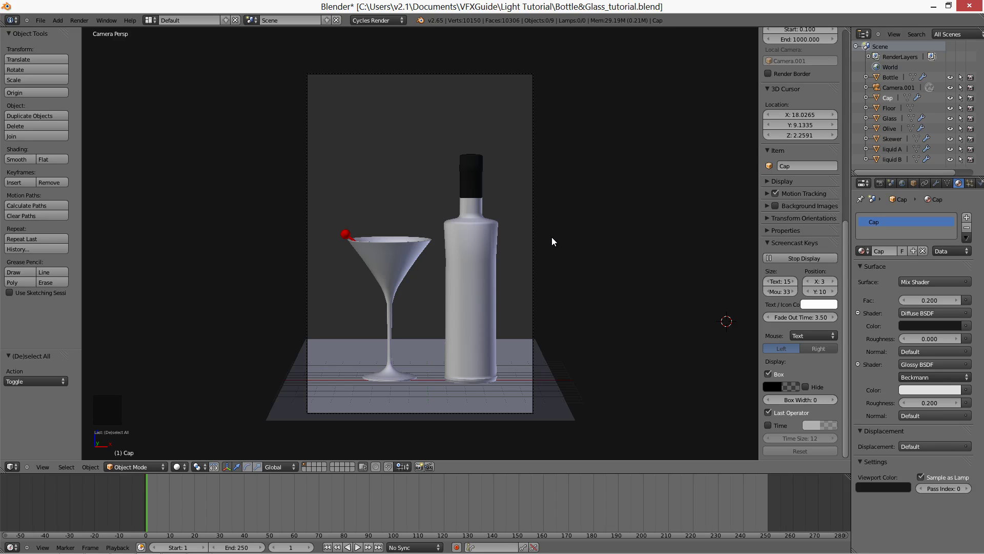
Add a plane beside the bottle, rotate it upright and scale it into a tall panel
{"action": "middle_click", "coordinate": [500, 263]}
{"action": "key", "text": "shift+s"}
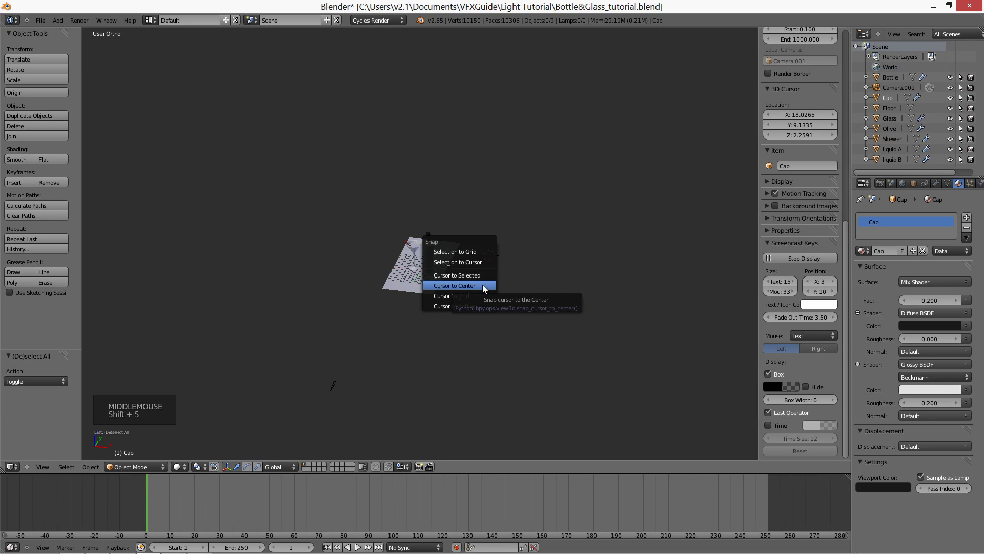
{"action": "key", "text": "shift+a"}
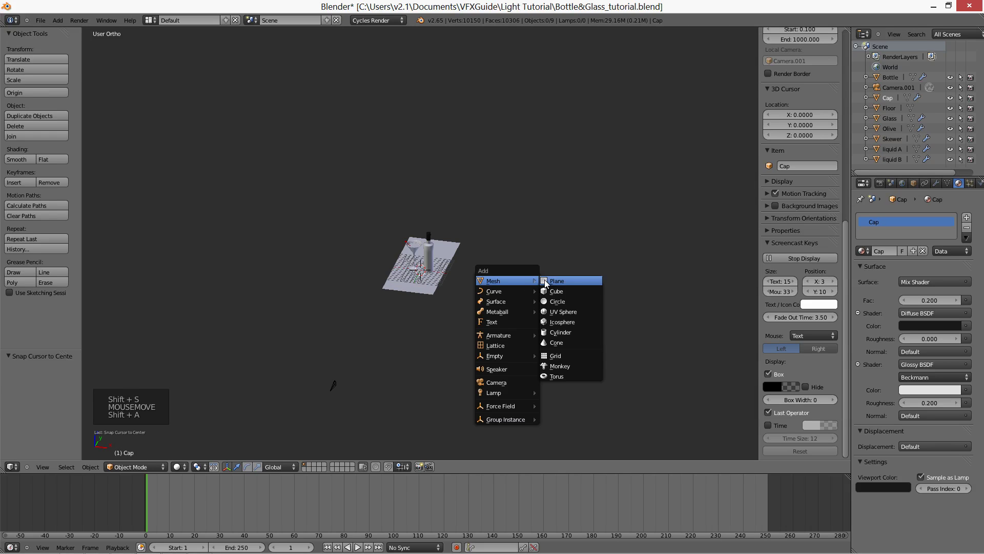
{"action": "scroll", "scroll_direction": "up", "scroll_amount": 3}
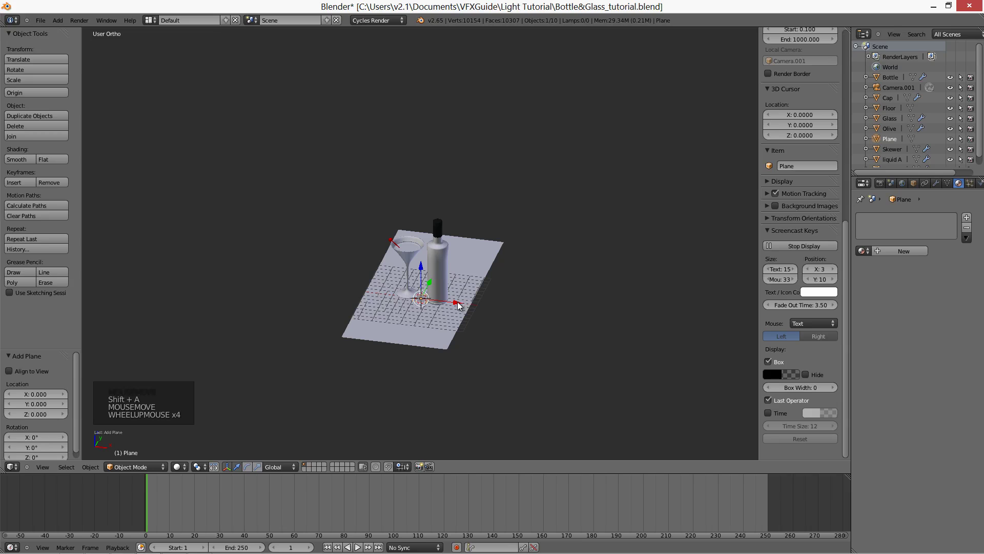
{"action": "left_click", "coordinate": [470, 306]}
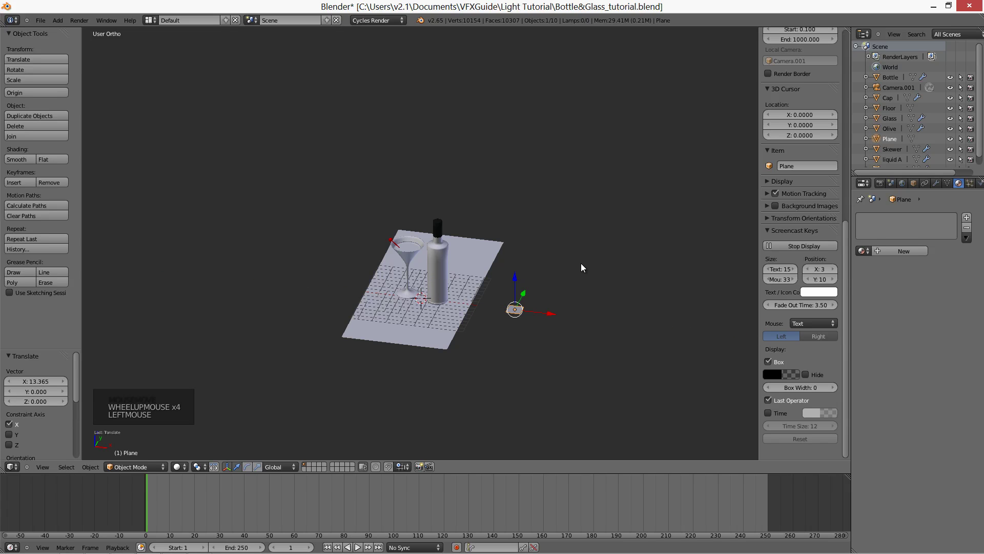
{"action": "key", "text": "r"}
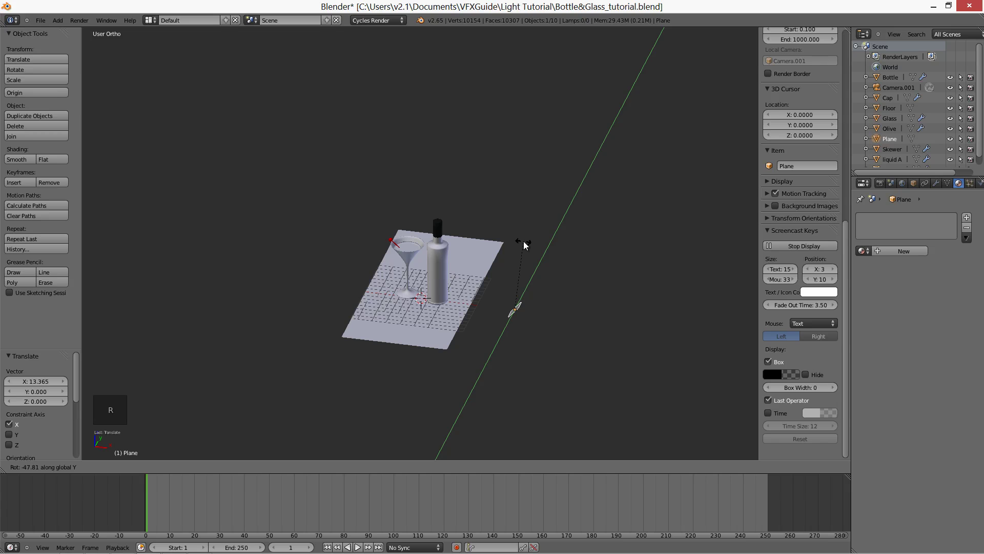
{"action": "middle_click", "coordinate": [520, 322]}
{"action": "key", "text": "s"}
{"action": "left_click", "coordinate": [679, 235]}
{"action": "key", "text": "s"}
{"action": "left_click", "coordinate": [640, 125]}
{"action": "key", "text": "s"}
{"action": "left_click", "coordinate": [597, 221]}
{"action": "middle_click", "coordinate": [549, 318]}
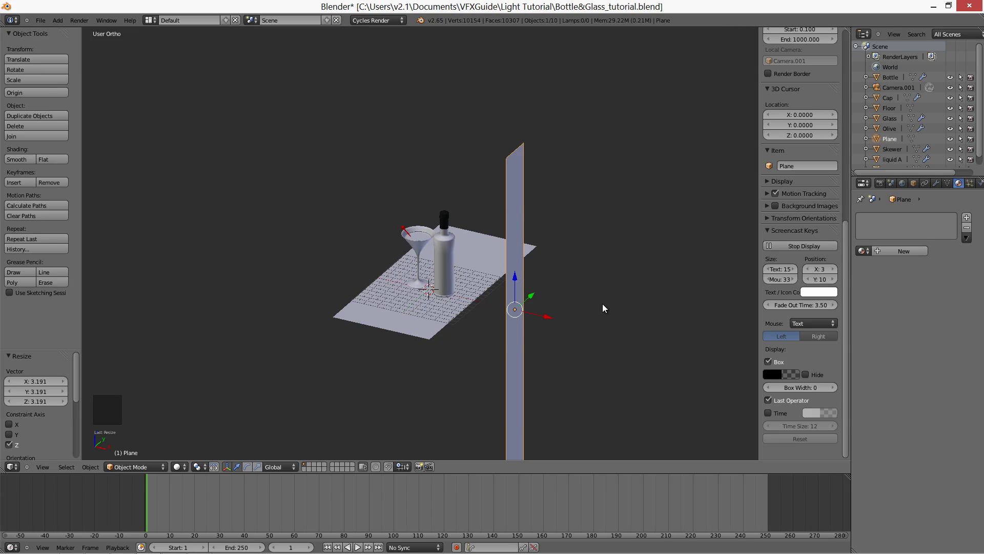
Duplicate the upright plane to the opposite side and nudge the first plane closer to the bottle
{"action": "key", "text": "alt+d"}
{"action": "right_click", "coordinate": [601, 306]}
{"action": "left_click", "coordinate": [522, 309]}
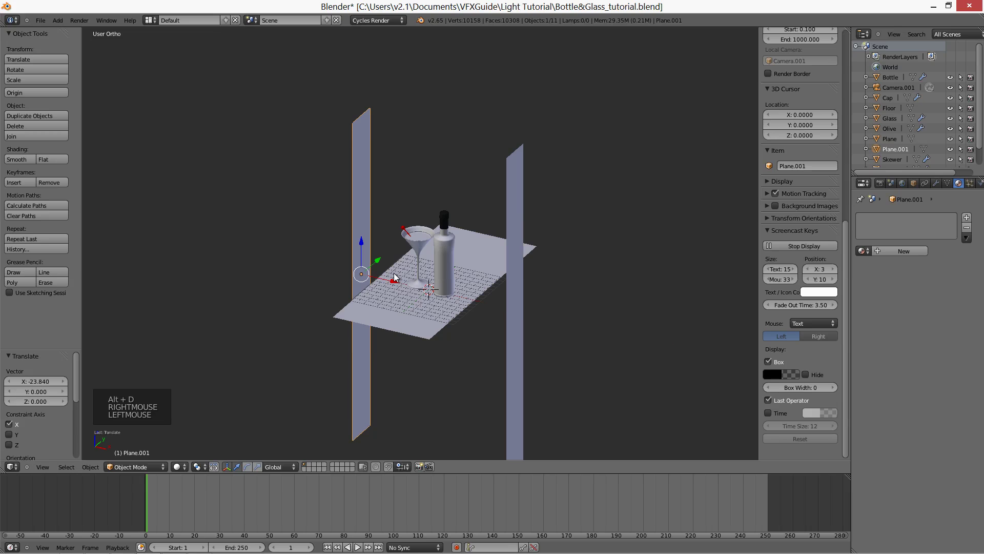
{"action": "key", "text": "KP_7"}
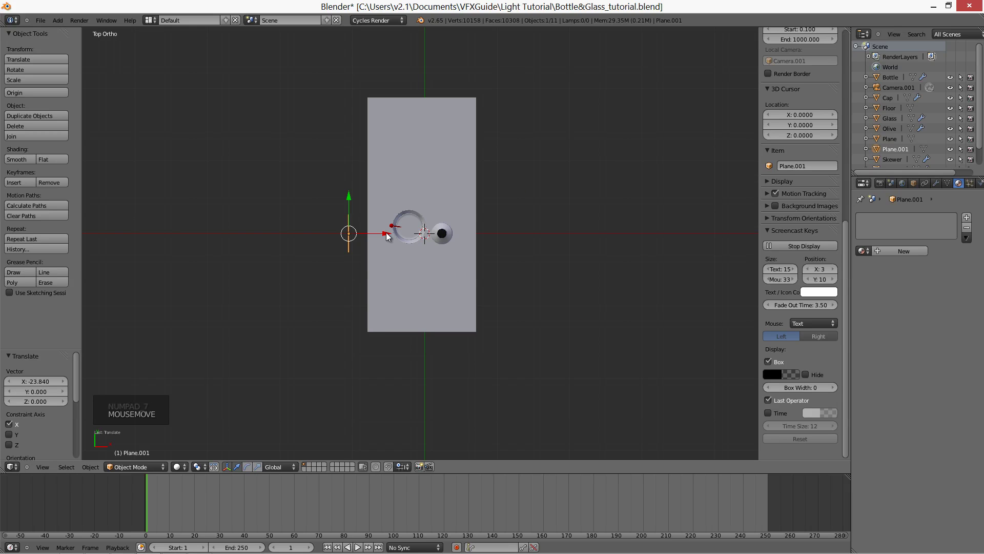
{"action": "left_click", "coordinate": [388, 233]}
{"action": "middle_click", "coordinate": [462, 277]}
{"action": "right_click", "coordinate": [521, 270]}
{"action": "left_click", "coordinate": [531, 267]}
{"action": "middle_click", "coordinate": [445, 278]}
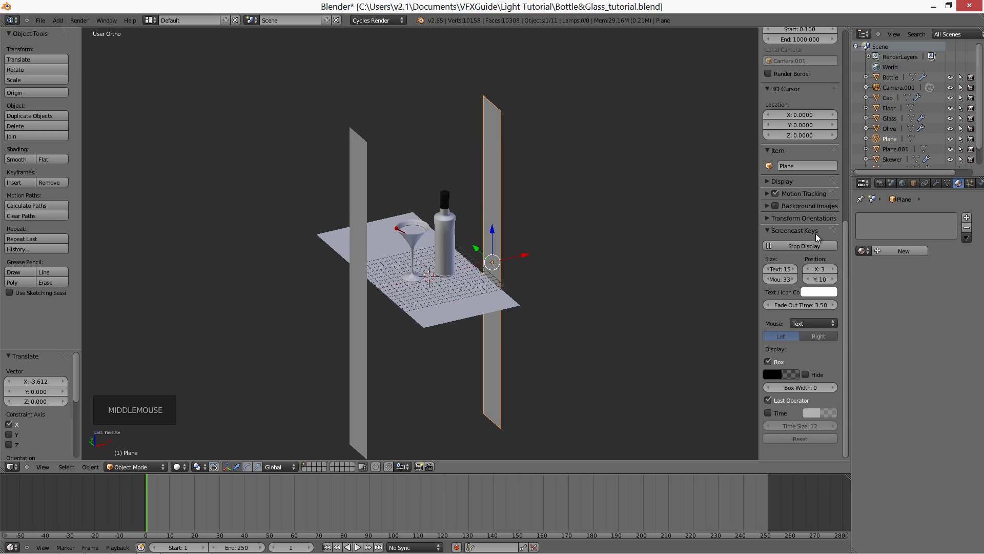
Give the right-hand plane a new material with an Emission surface at strength 1.0
{"action": "left_click", "coordinate": [892, 252]}
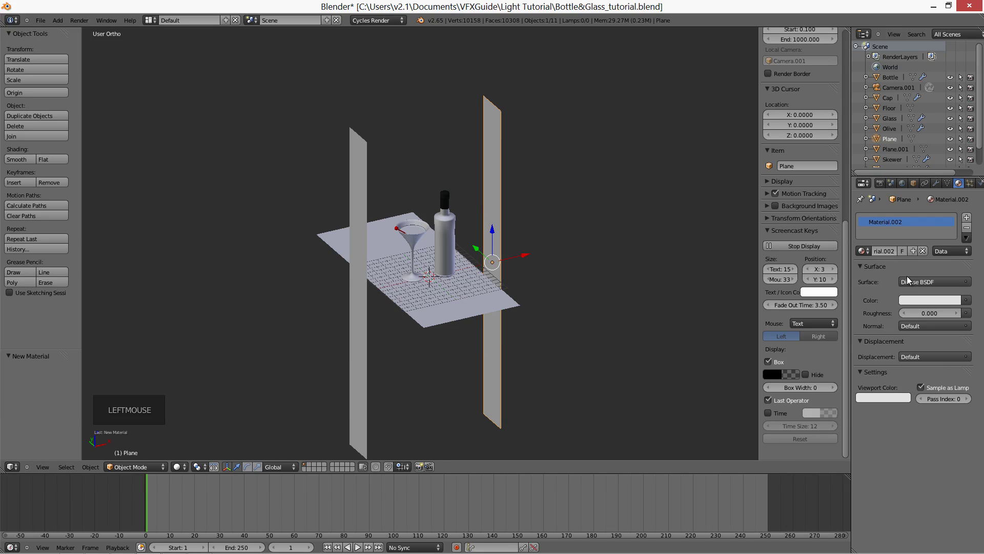
{"action": "left_click", "coordinate": [906, 283]}
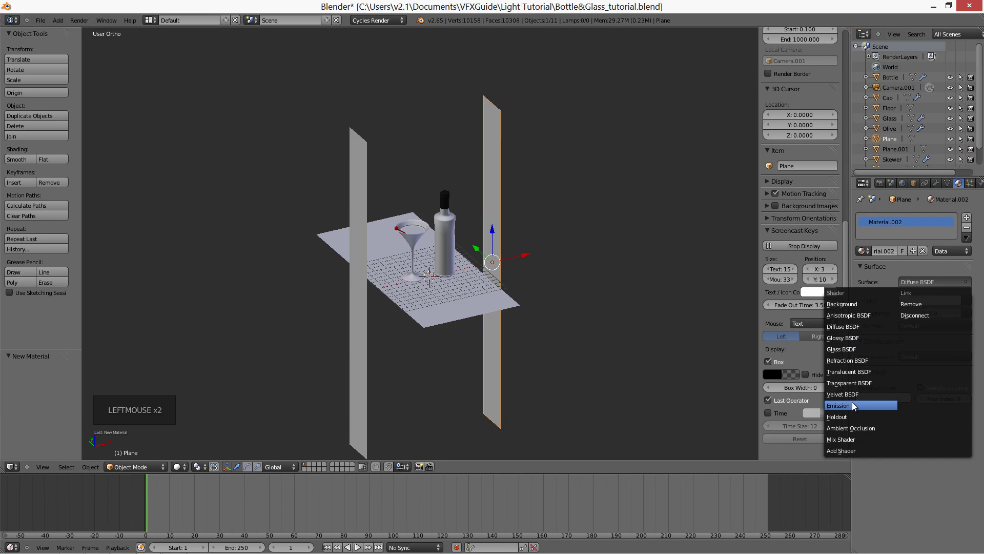
{"action": "middle_click", "coordinate": [464, 270]}
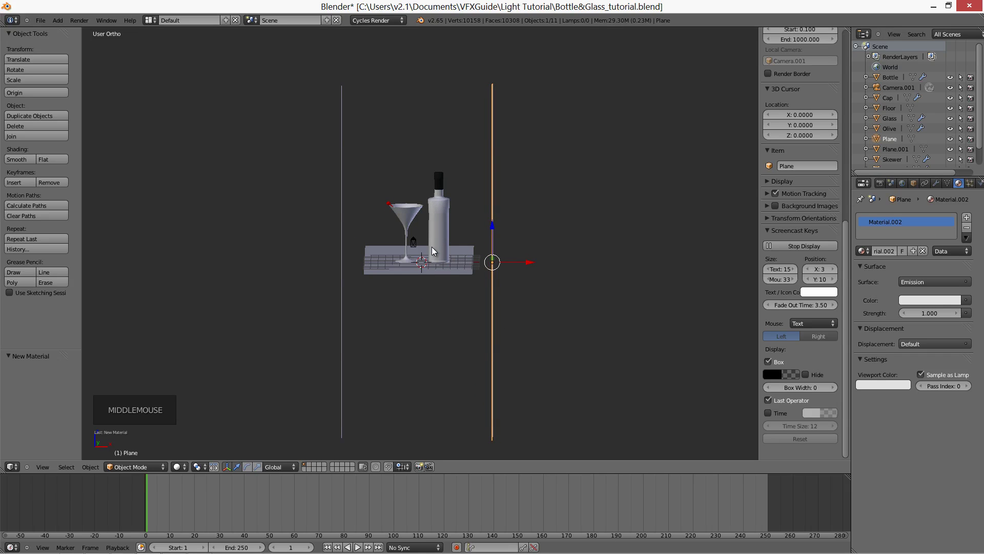
Render the lit scene through the camera, then view the planes from the side in wireframe
{"action": "key", "text": "KP_0"}
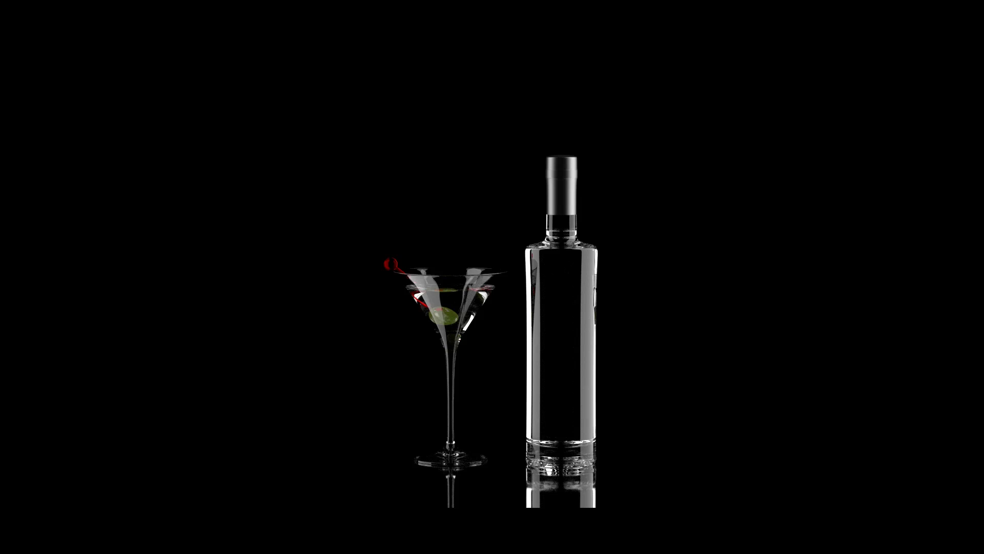
{"action": "middle_click", "coordinate": [579, 296]}
{"action": "key", "text": "KP_3"}
{"action": "key", "text": "z"}
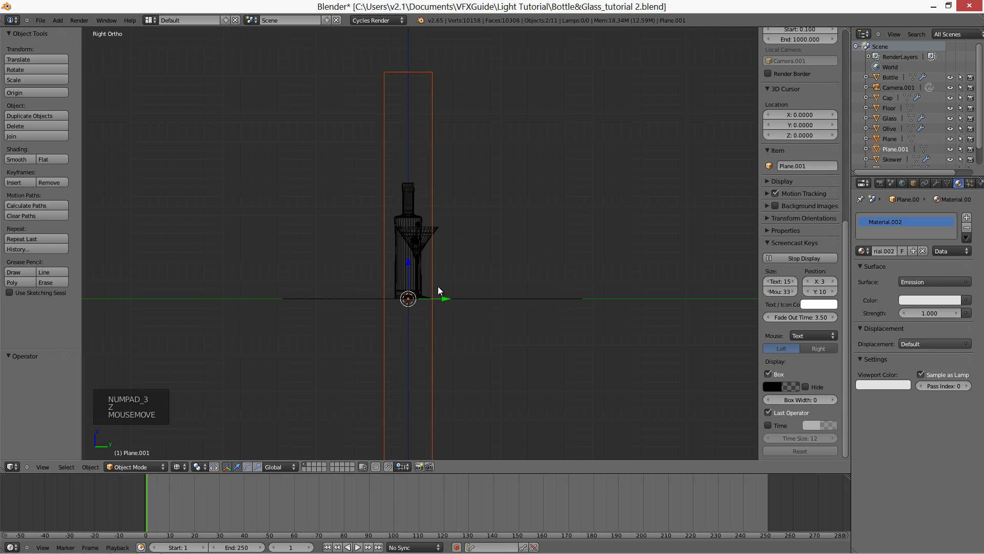